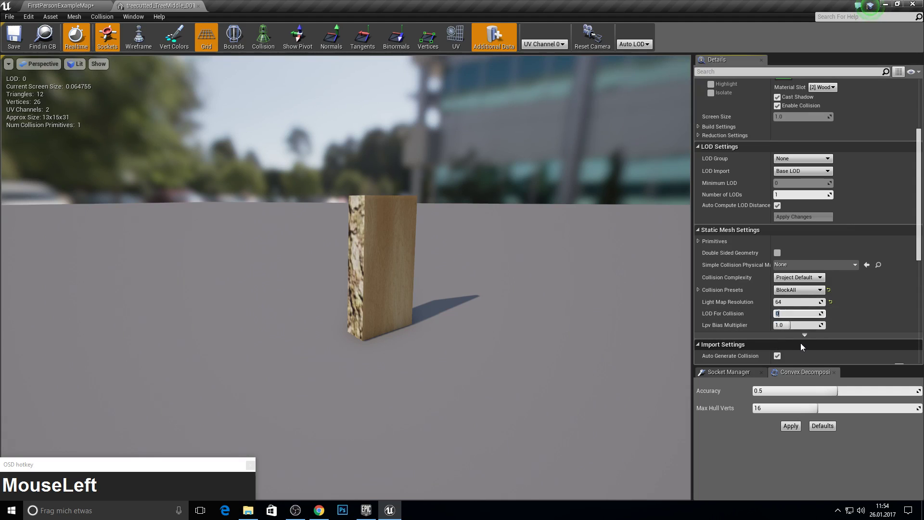
Close every editor tab except the FirstPersonExampleMap level editor
{"action": "key", "text": "1"}
{"action": "key", "text": "BackSpace"}
{"action": "left_click", "coordinate": [8, 37]}
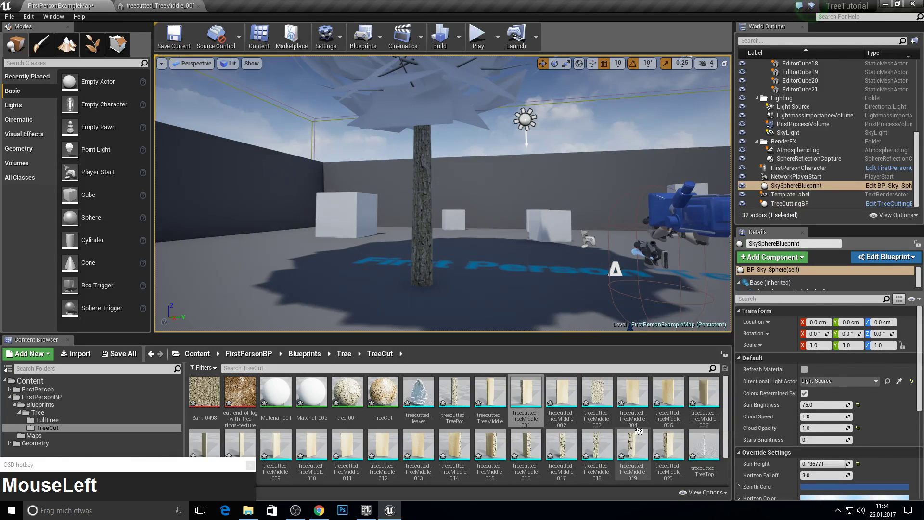
{"action": "scroll", "scroll_direction": "up", "scroll_amount": 3}
{"action": "key", "text": "F10"}
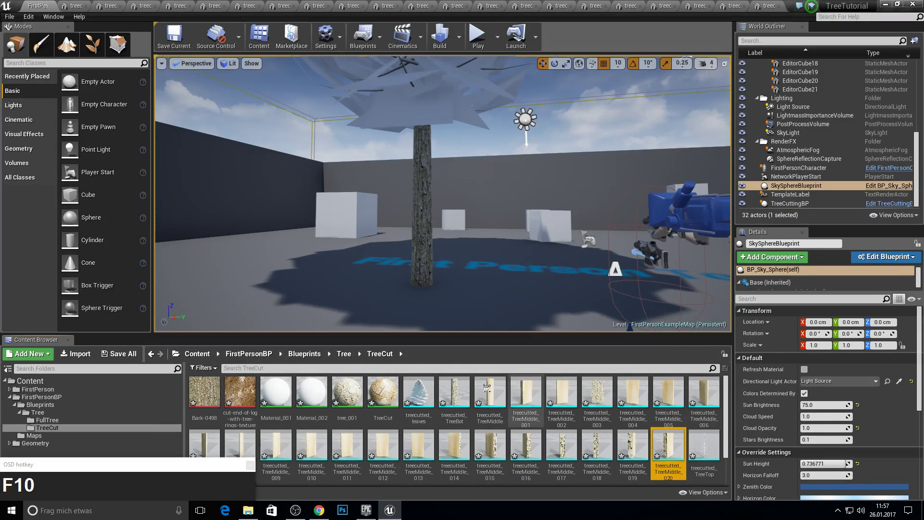
{"action": "right_click", "coordinate": [38, 5]}
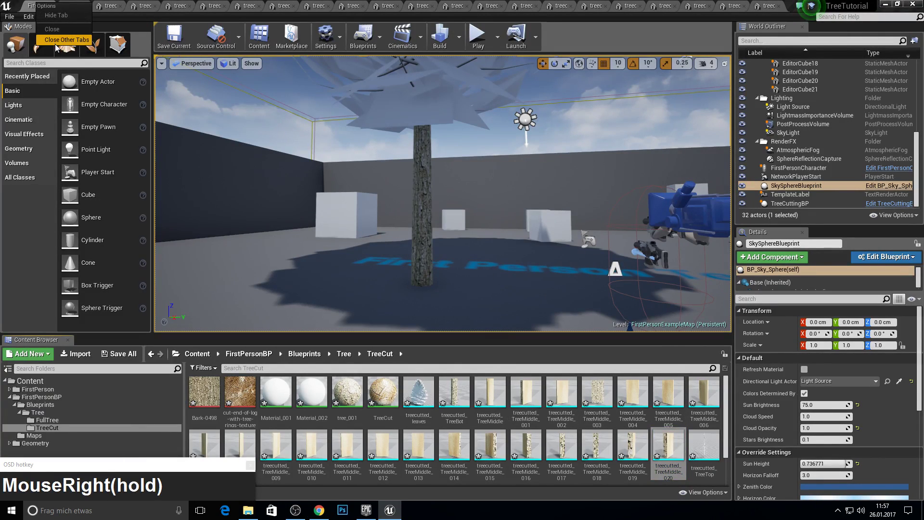
{"action": "left_click", "coordinate": [63, 42]}
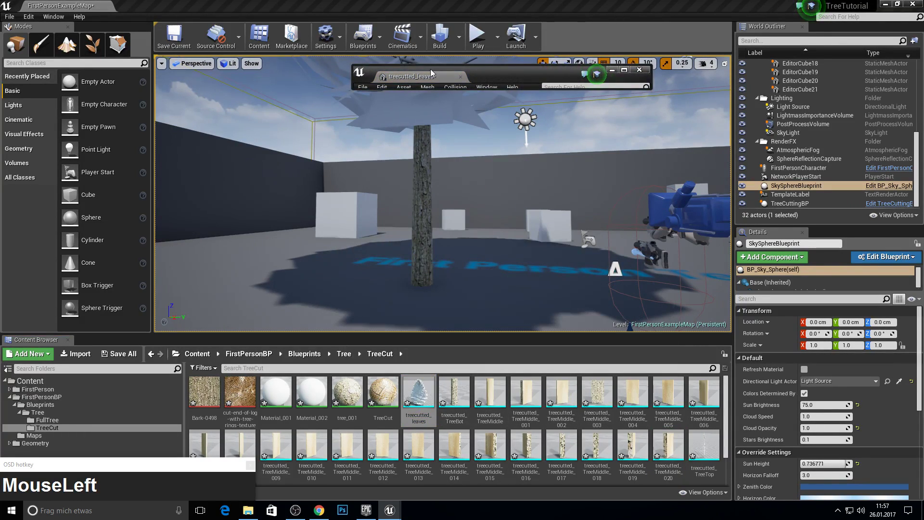
Scroll the treecutted_leaves mesh settings toward the collision LOD option
{"action": "scroll", "scroll_direction": "down", "scroll_amount": 3}
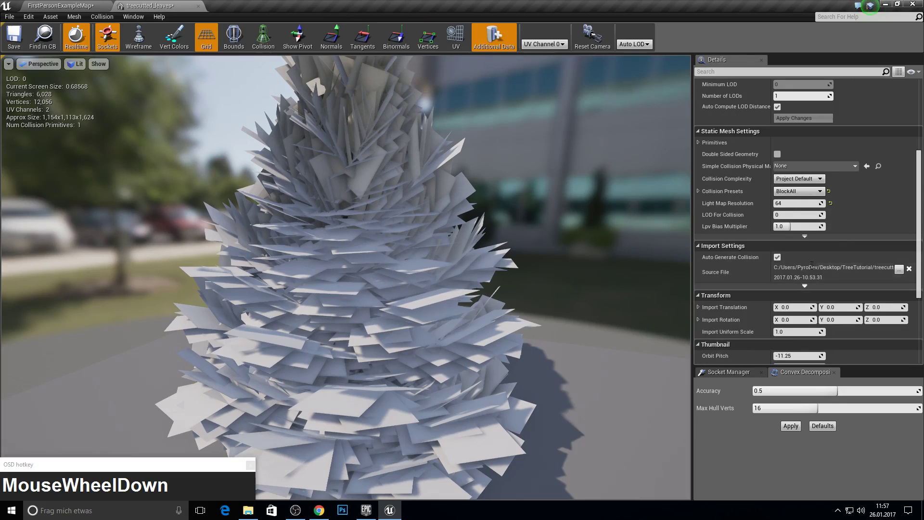
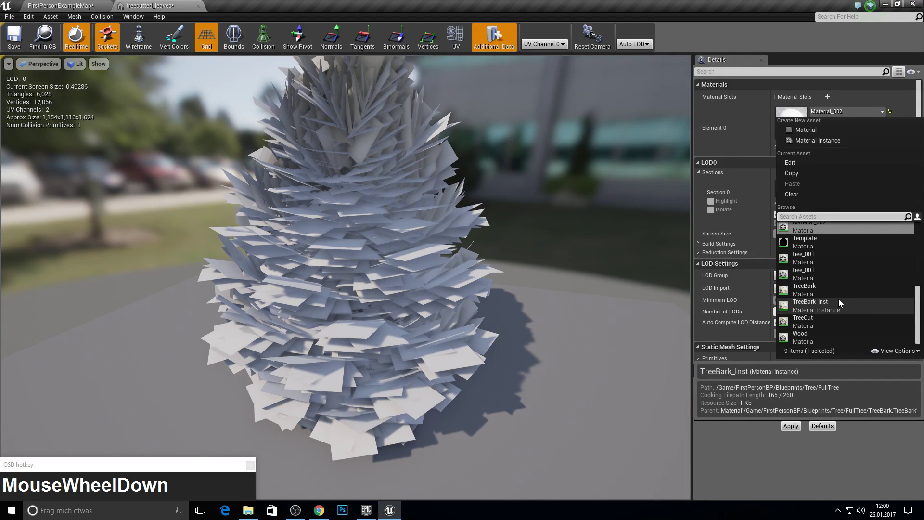
Assign the TreeBark_Inst material to the tree_tree branch element
{"action": "scroll", "scroll_direction": "up", "scroll_amount": 3}
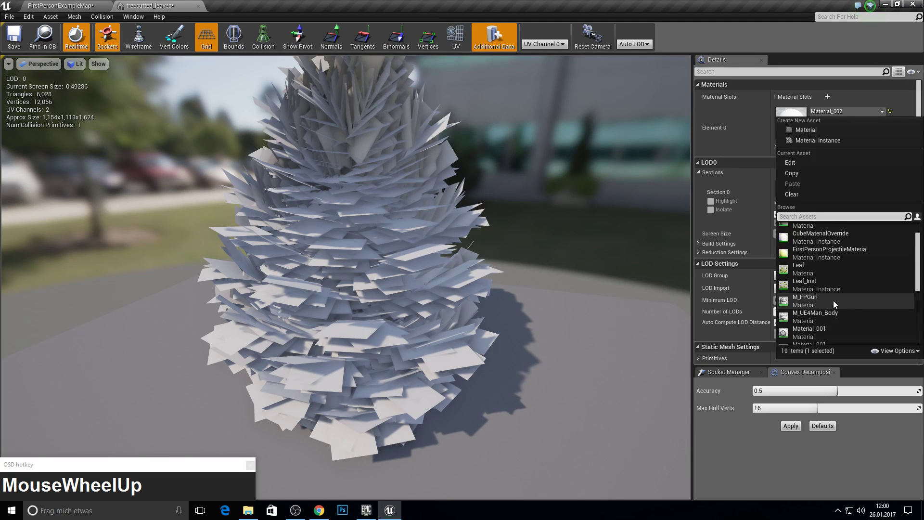
{"action": "left_click", "coordinate": [36, 4]}
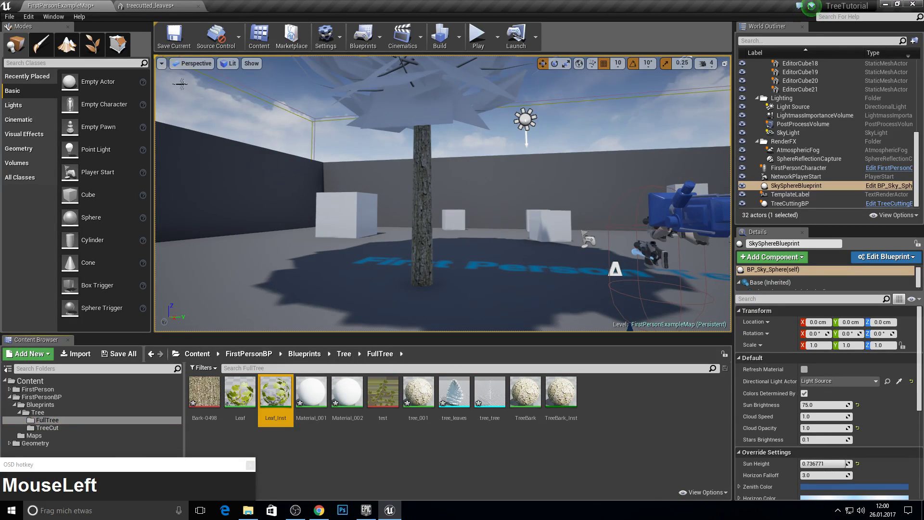
{"action": "type", "text": "lea"}
{"action": "left_click", "coordinate": [833, 253]}
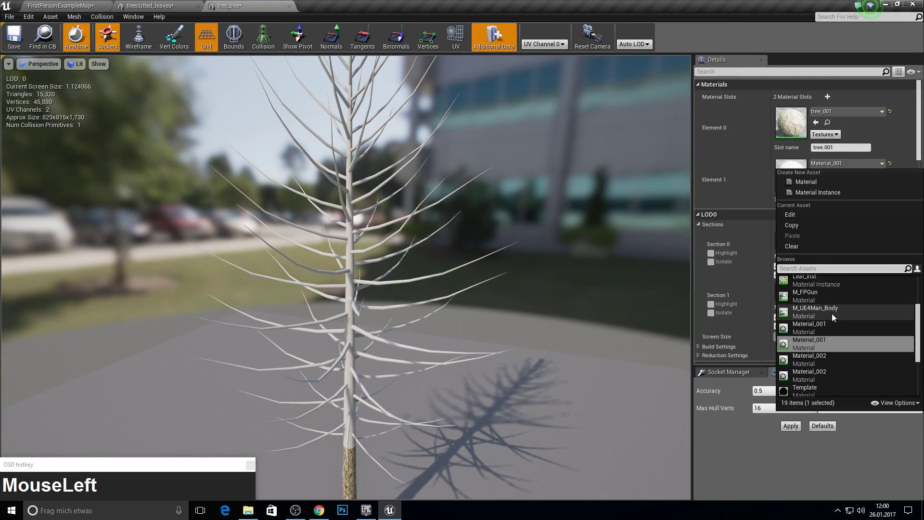
{"action": "scroll", "scroll_direction": "down", "scroll_amount": 3}
{"action": "left_click", "coordinate": [833, 359]}
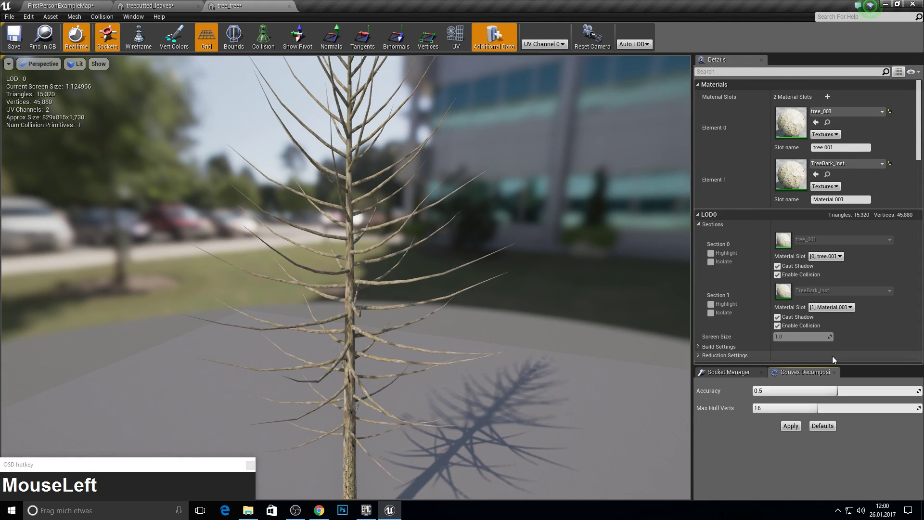
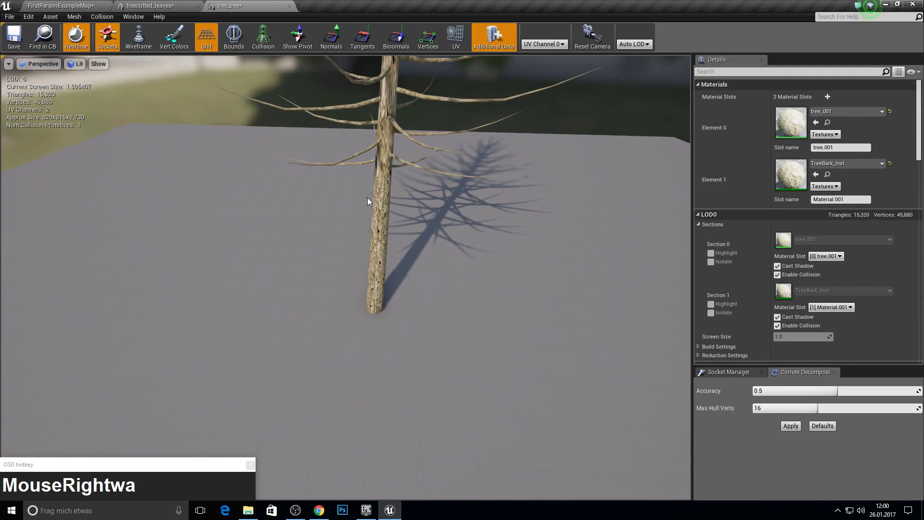
Inspect the treecutted_TreeBot mesh in its editor and return to the level map
{"action": "left_click", "coordinate": [55, 4]}
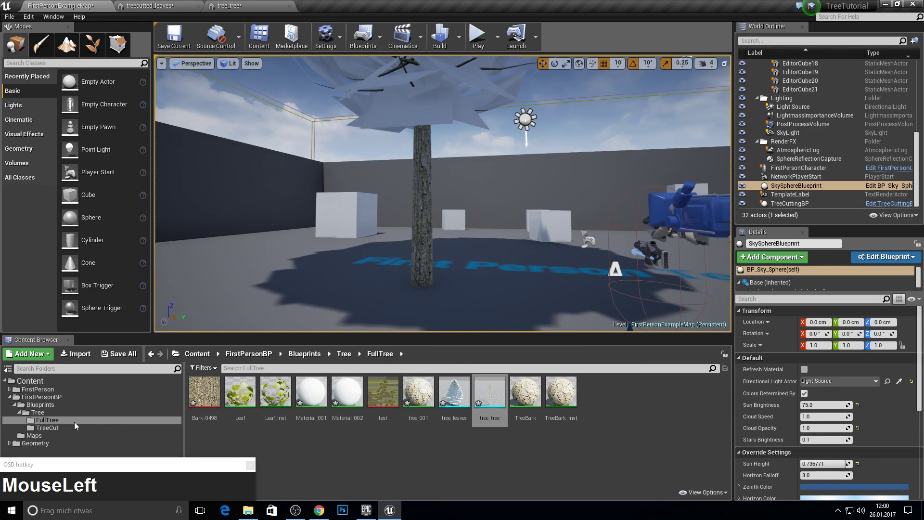
{"action": "scroll", "scroll_direction": "down", "scroll_amount": 3}
{"action": "scroll", "scroll_direction": "up", "scroll_amount": 3}
{"action": "left_click", "coordinate": [463, 406]}
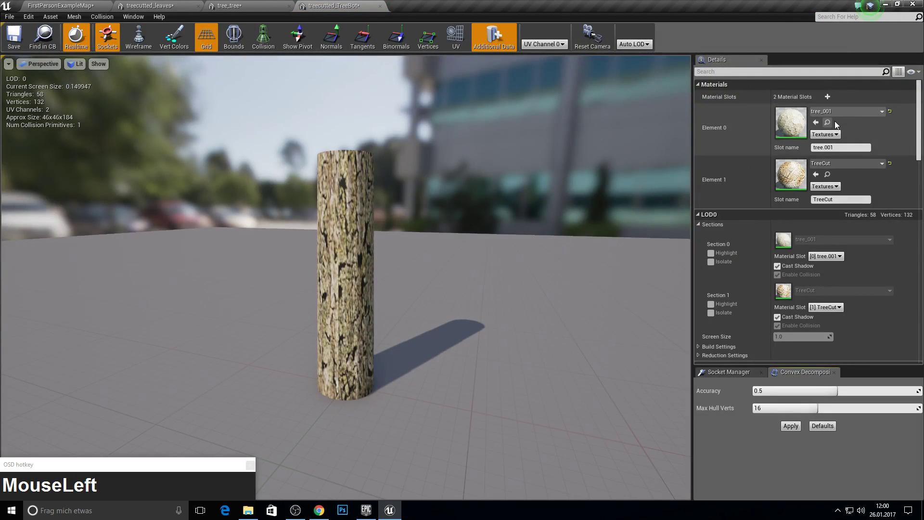
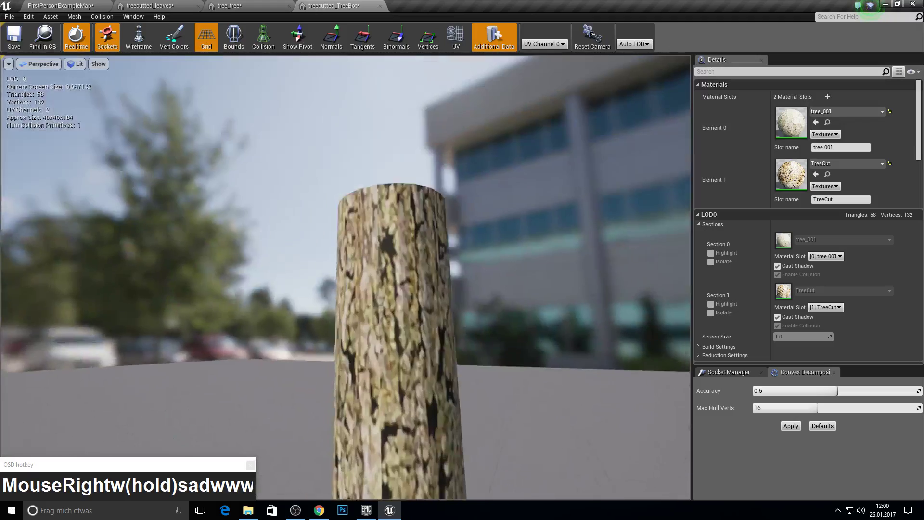
{"action": "left_click", "coordinate": [77, 4]}
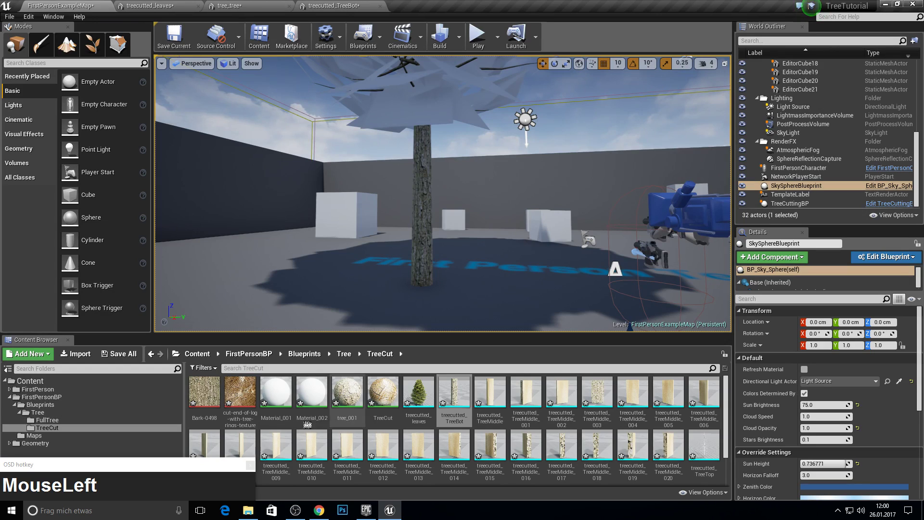
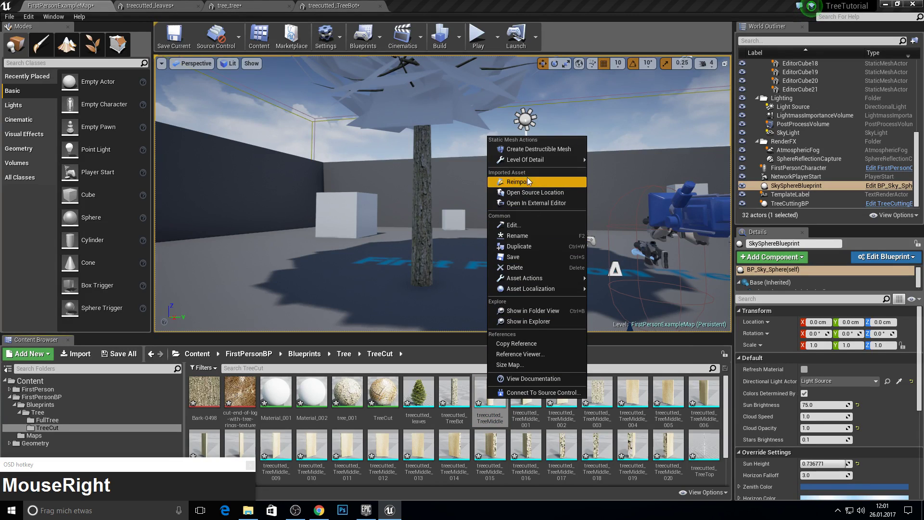
Create a destructible mesh from treecutted_TreeMiddle and close its editor
{"action": "left_click", "coordinate": [537, 153]}
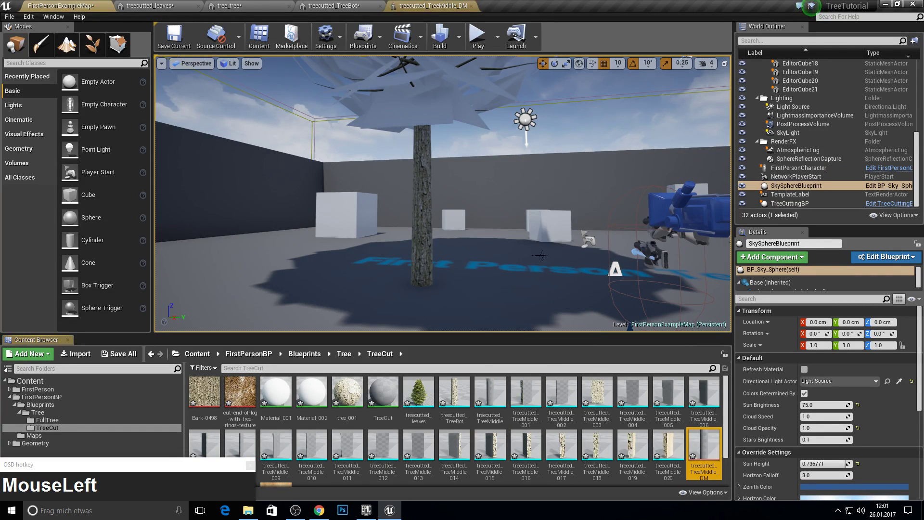
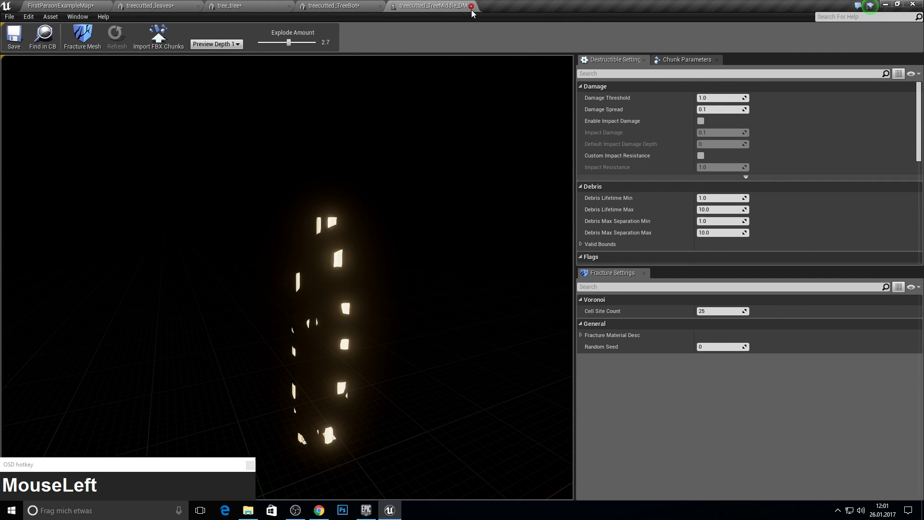
{"action": "scroll", "scroll_direction": "up", "scroll_amount": 3}
{"action": "left_click", "coordinate": [531, 406]}
Create a destructible mesh from treecutted_TreeMiddle_001 and fly the preview camera to it
{"action": "right_click", "coordinate": [531, 405]}
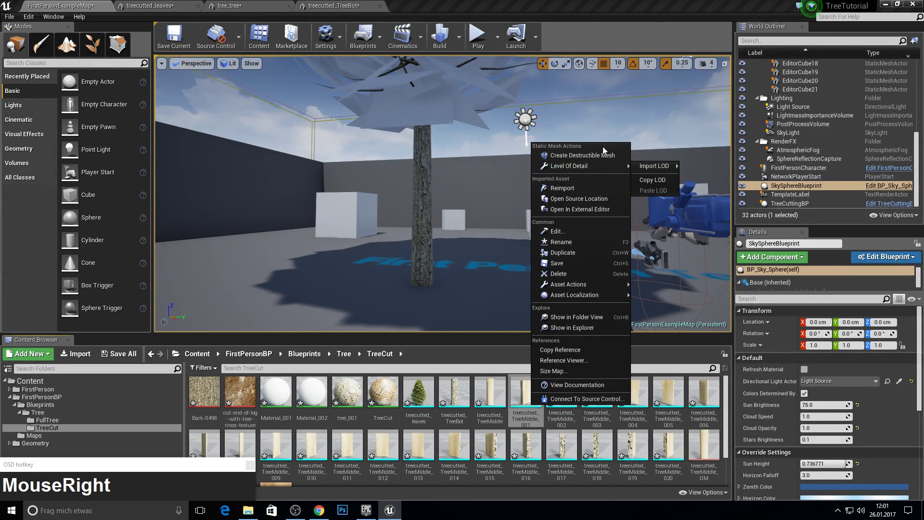
{"action": "left_click", "coordinate": [599, 160]}
{"action": "scroll", "scroll_direction": "down", "scroll_amount": 3}
{"action": "left_click", "coordinate": [567, 405]}
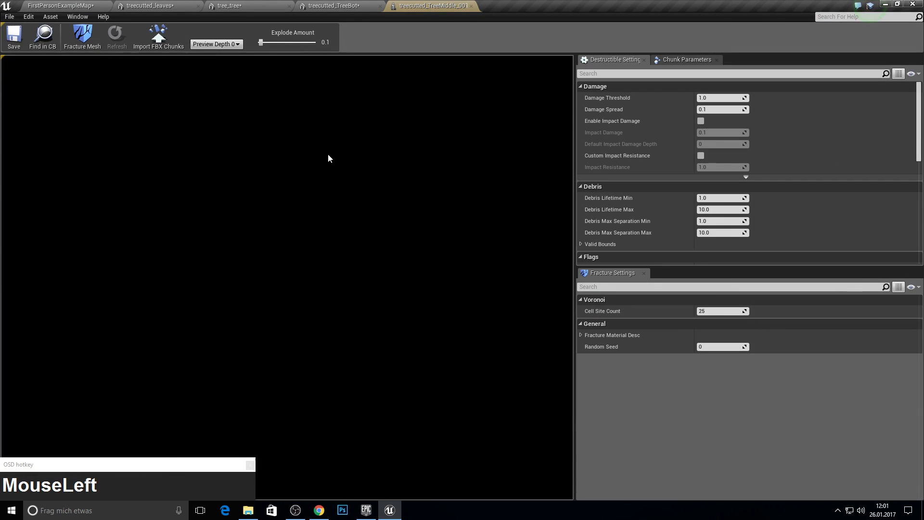
{"action": "left_click_drag", "start_coordinate": [330, 160], "coordinate": [329, 145]}
{"action": "key", "text": "s"}
{"action": "key", "text": "d"}
{"action": "key", "text": "w"}
{"action": "key", "text": "w"}
{"action": "key", "text": "d"}
{"action": "type", "text": "sdwwd"}
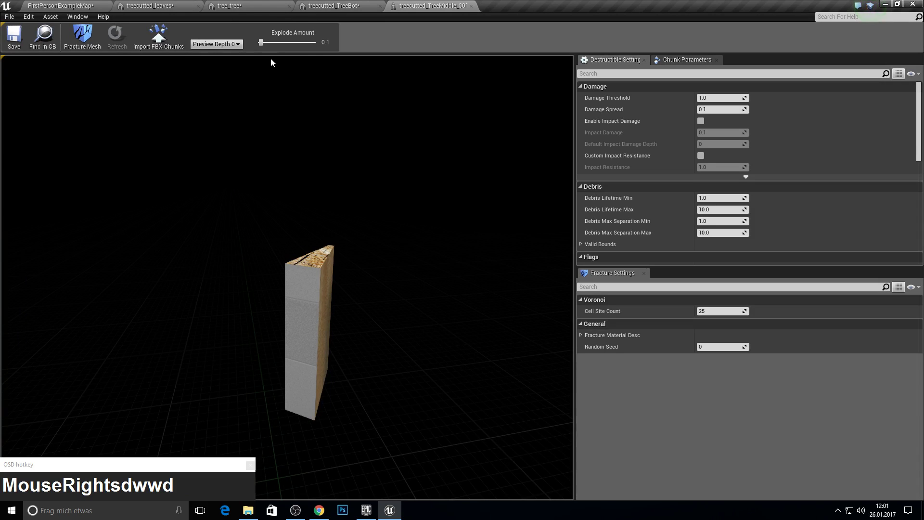
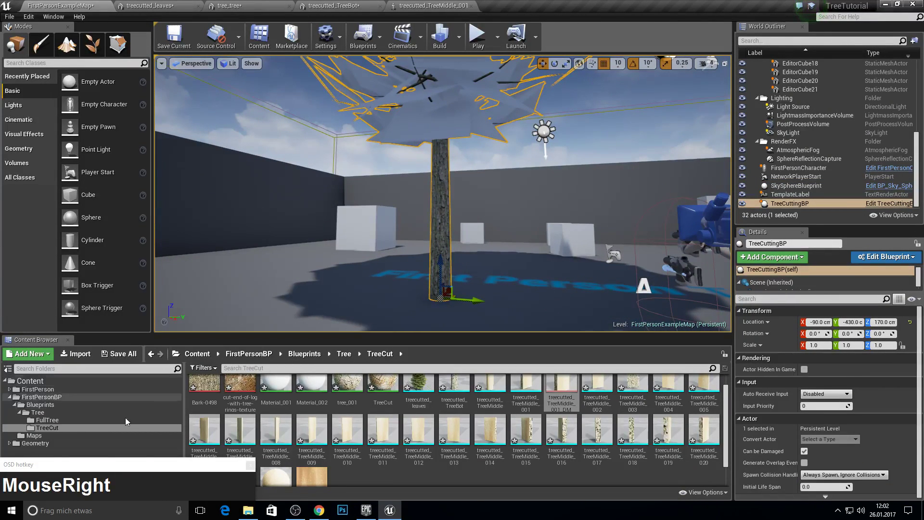
Switch to the treecutted_leaves mesh editor
{"action": "left_click", "coordinate": [451, 409]}
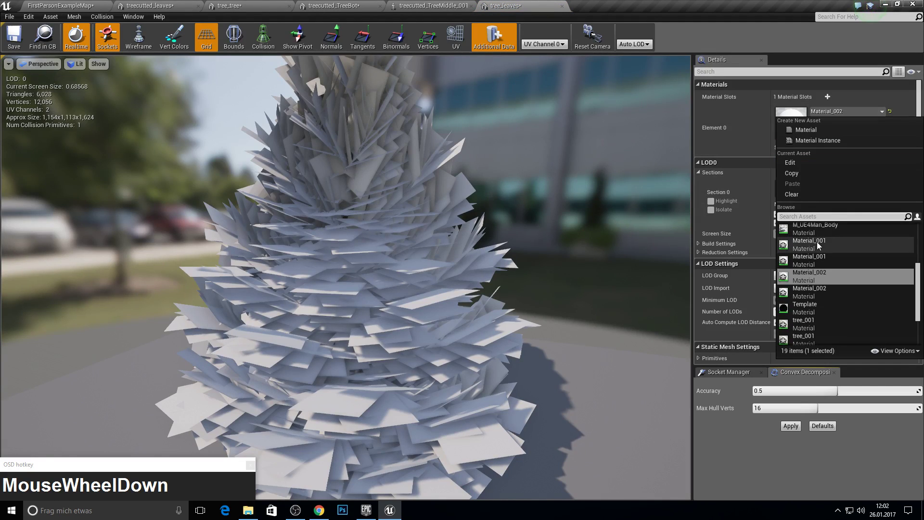
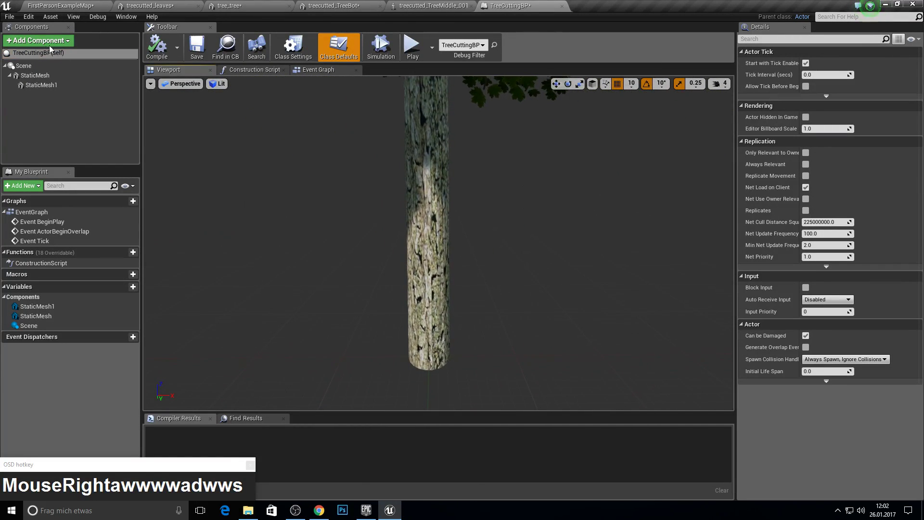
Add a Destructible component to TreeCuttingBP and rearrange the open editors
{"action": "left_click", "coordinate": [47, 36]}
{"action": "type", "text": "des"}
{"action": "left_click", "coordinate": [64, 71]}
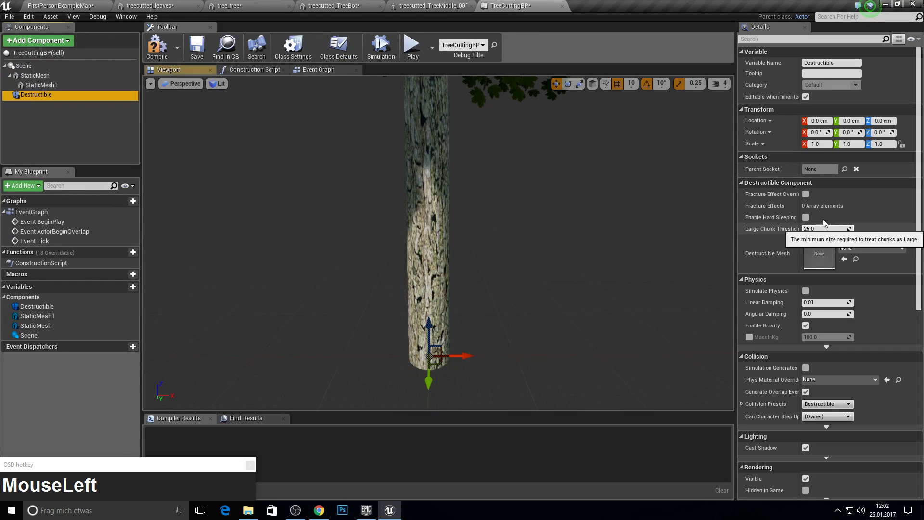
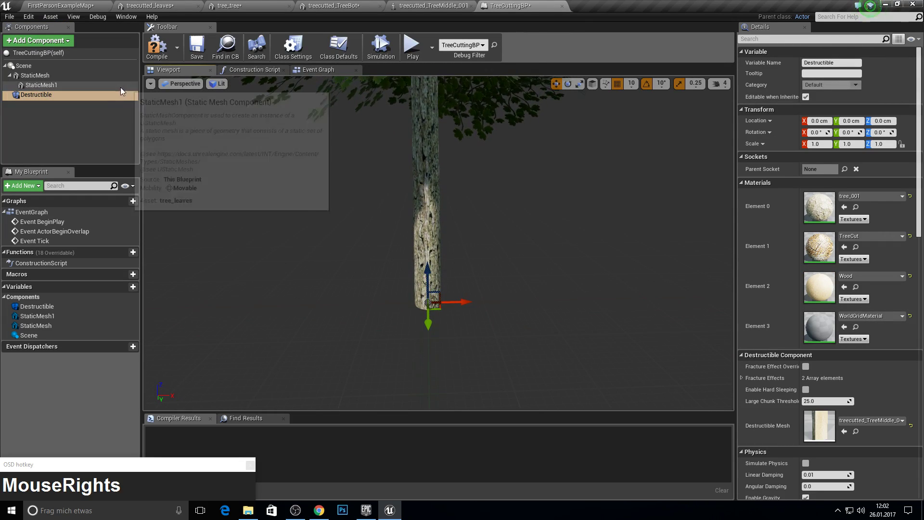
{"action": "left_click", "coordinate": [116, 100]}
{"action": "key", "text": "Delete"}
{"action": "left_click_drag", "start_coordinate": [159, 56], "coordinate": [475, 9]}
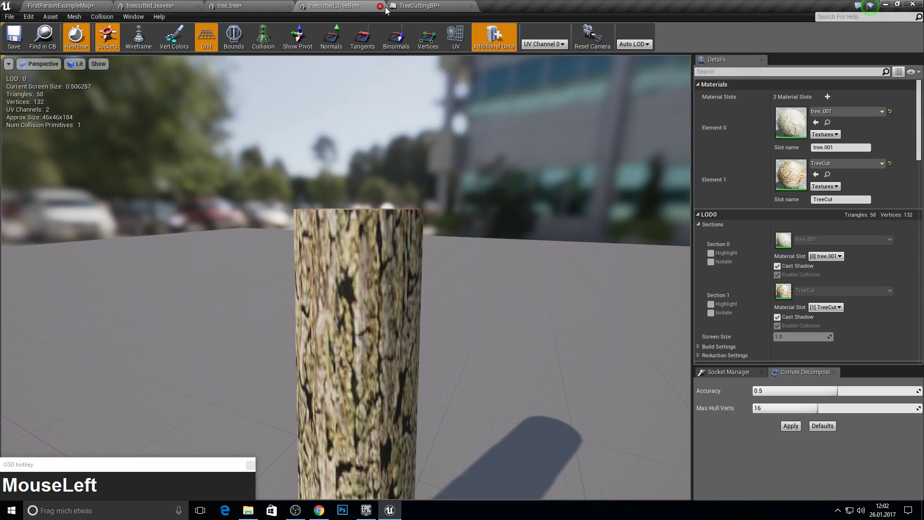
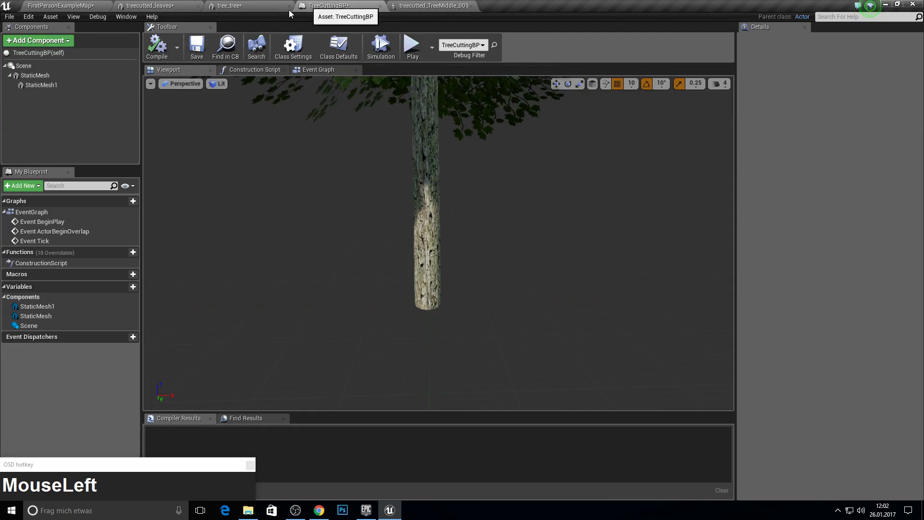
Select the first destructible trunk piece to edit its fracture effects
{"action": "key", "text": "d"}
{"action": "key", "text": "e"}
{"action": "key", "text": "s"}
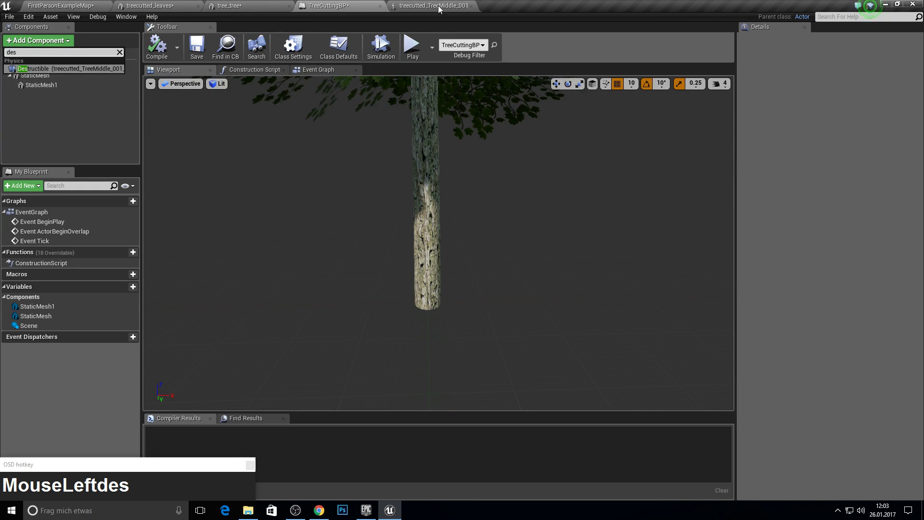
{"action": "left_click", "coordinate": [57, 70]}
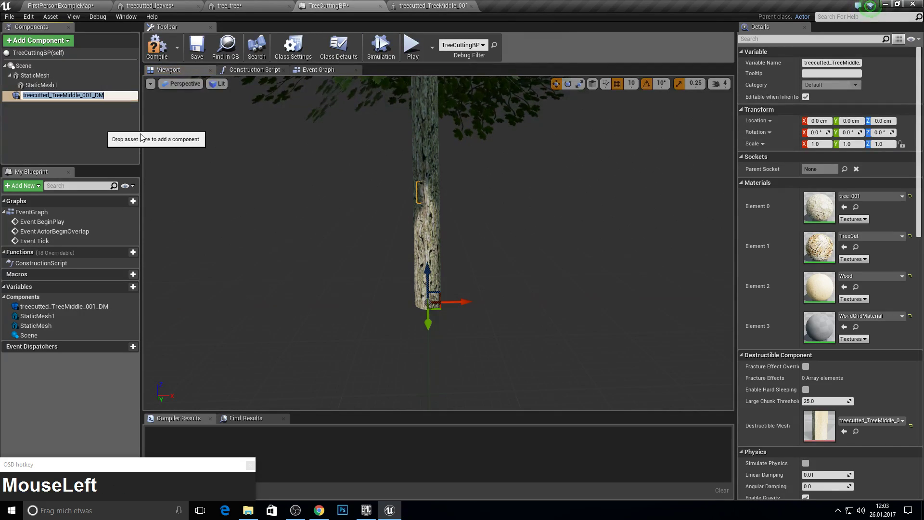
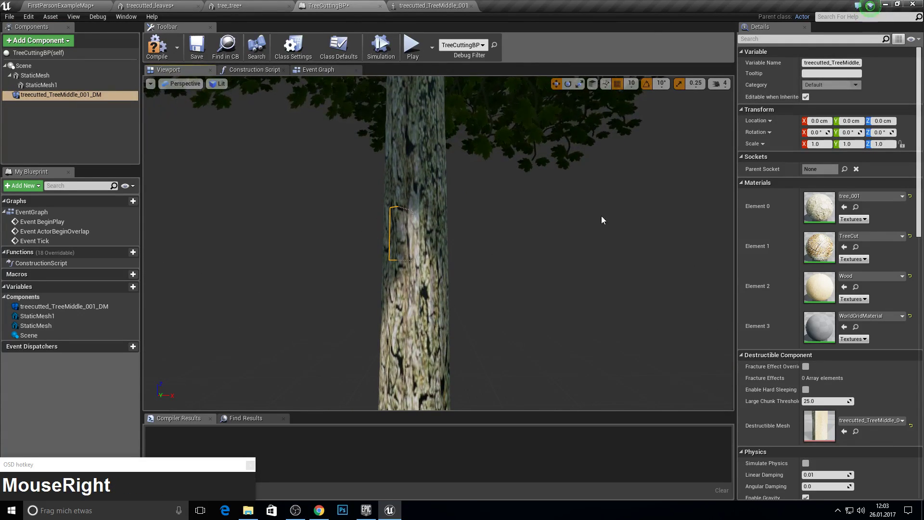
{"action": "left_click", "coordinate": [162, 50]}
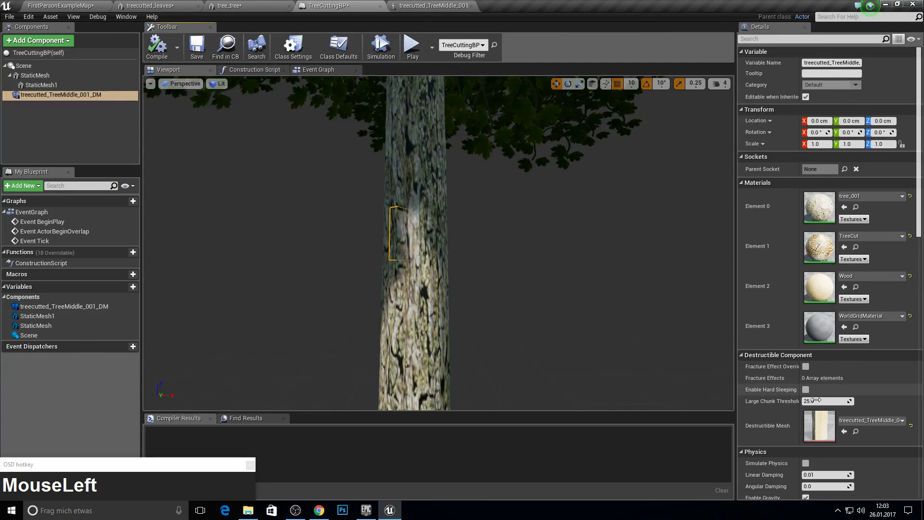
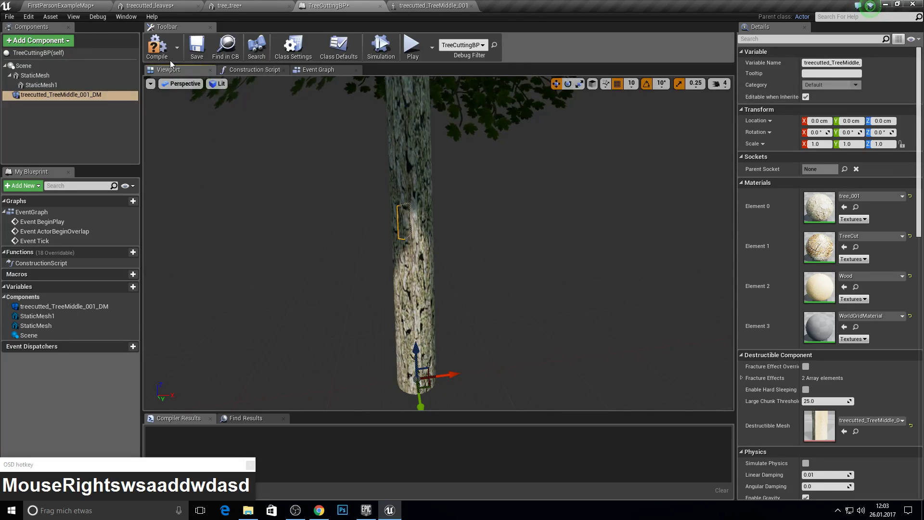
Multi-select the destructible trunk pieces 001–020 and set them invisible
{"action": "left_click", "coordinate": [63, 143]}
{"action": "key", "text": "F10"}
{"action": "scroll", "scroll_direction": "up", "scroll_amount": 3}
{"action": "left_click", "coordinate": [64, 102]}
{"action": "scroll", "scroll_direction": "down", "scroll_amount": 3}
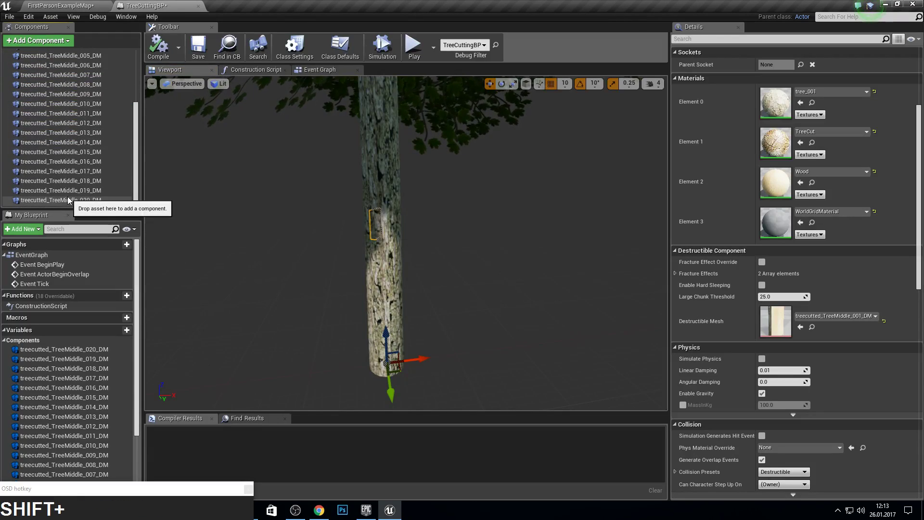
{"action": "left_click", "coordinate": [67, 201]}
{"action": "scroll", "scroll_direction": "up", "scroll_amount": 3}
{"action": "scroll", "scroll_direction": "down", "scroll_amount": 3}
{"action": "right_click", "coordinate": [338, 180]}
{"action": "key", "text": "w"}
{"action": "key", "text": "w"}
{"action": "key", "text": "s"}
{"action": "key", "text": "w"}
{"action": "key", "text": "s"}
{"action": "key", "text": "d"}
{"action": "key", "text": "w"}
{"action": "key", "text": "w"}
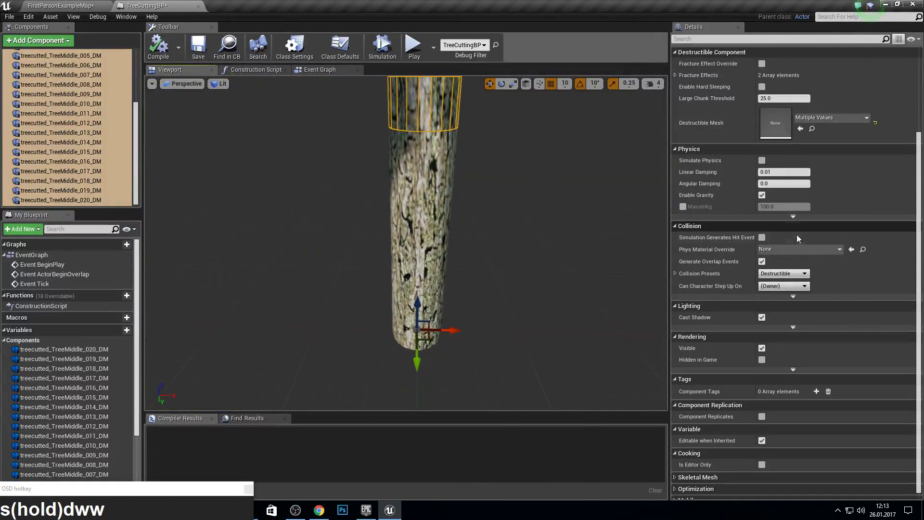
{"action": "left_click", "coordinate": [767, 351]}
Add a Destructible component using the treecutted_TreeMiddle_DM mesh
{"action": "right_click", "coordinate": [287, 211]}
{"action": "scroll", "scroll_direction": "up", "scroll_amount": 3}
{"action": "scroll", "scroll_direction": "down", "scroll_amount": 3}
{"action": "scroll", "scroll_direction": "up", "scroll_amount": 3}
{"action": "left_click", "coordinate": [36, 49]}
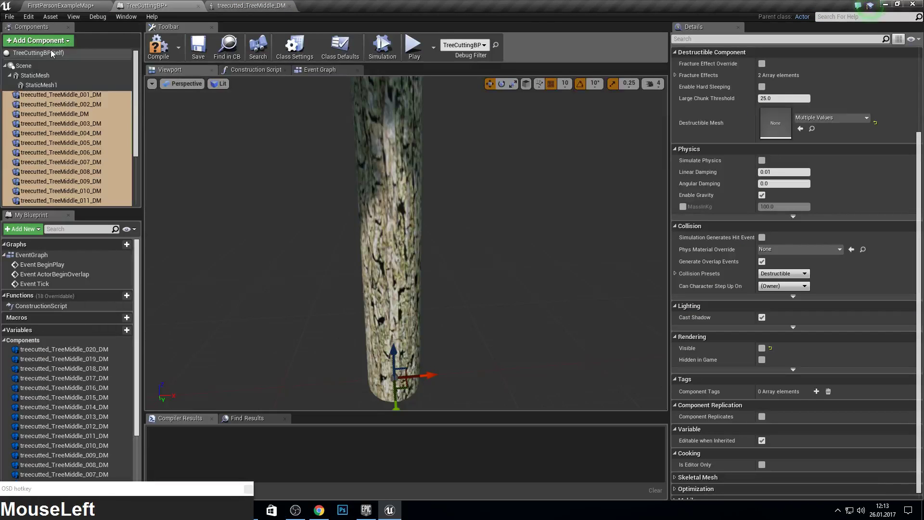
{"action": "key", "text": "d"}
{"action": "key", "text": "e"}
{"action": "key", "text": "s"}
{"action": "left_click", "coordinate": [78, 74]}
{"action": "scroll", "scroll_direction": "down", "scroll_amount": 3}
{"action": "left_click", "coordinate": [115, 194]}
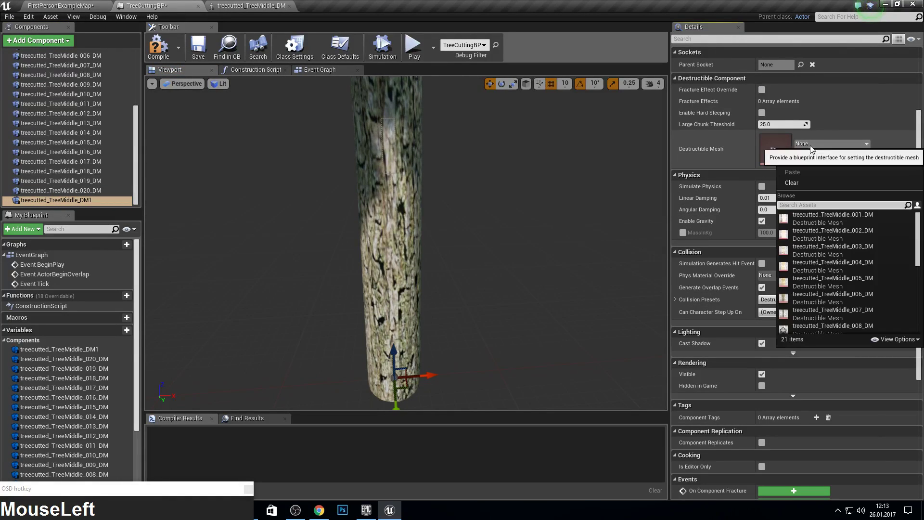
{"action": "scroll", "scroll_direction": "down", "scroll_amount": 3}
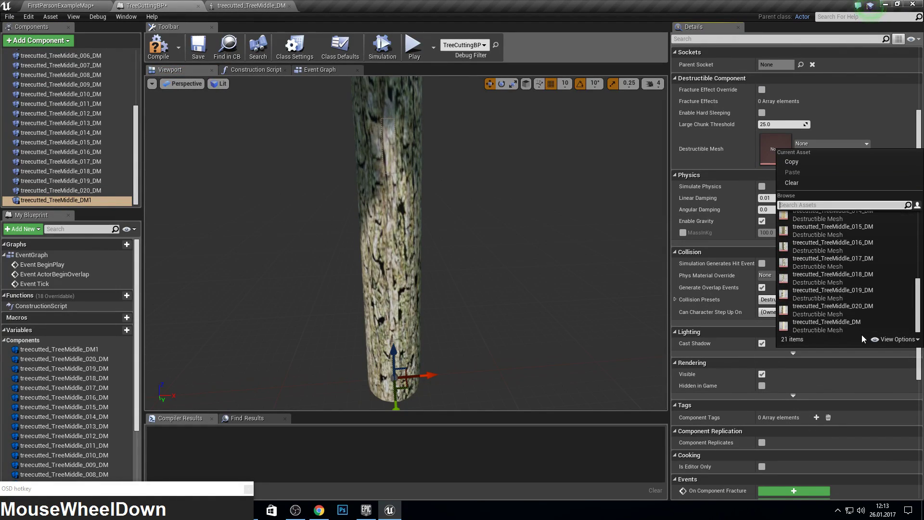
{"action": "left_click", "coordinate": [852, 330]}
{"action": "scroll", "scroll_direction": "down", "scroll_amount": 3}
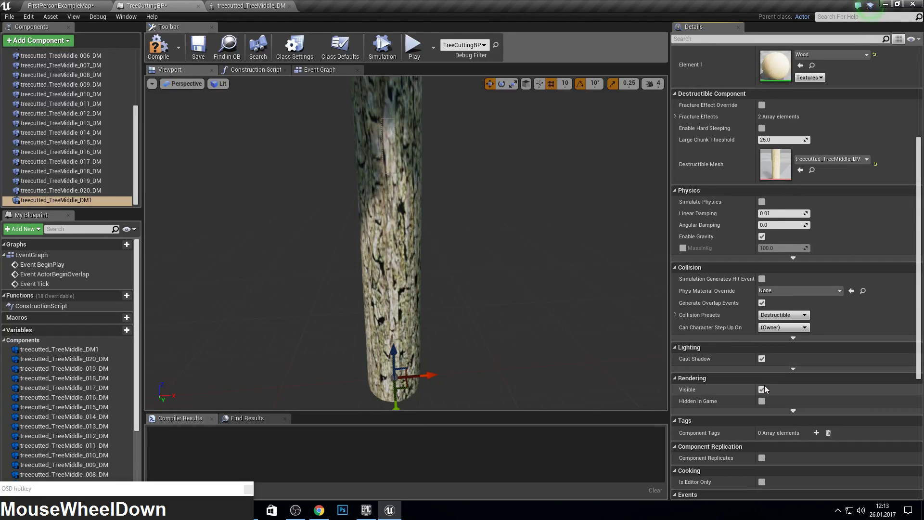
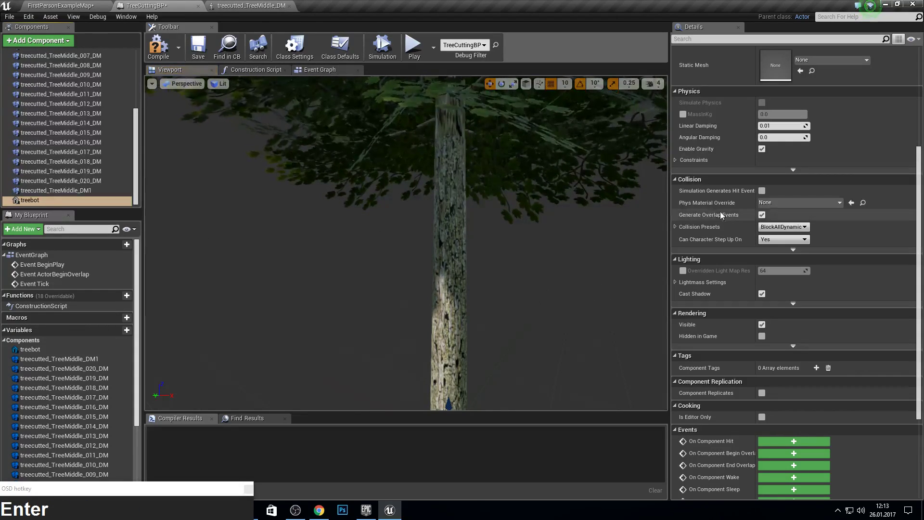
Name the new static mesh component treebot
{"action": "scroll", "scroll_direction": "up", "scroll_amount": 3}
{"action": "left_click", "coordinate": [830, 144]}
{"action": "type", "text": "treebo"}
Add a static mesh component using treecutted_TreeTop and name it treetop
{"action": "left_click", "coordinate": [826, 216]}
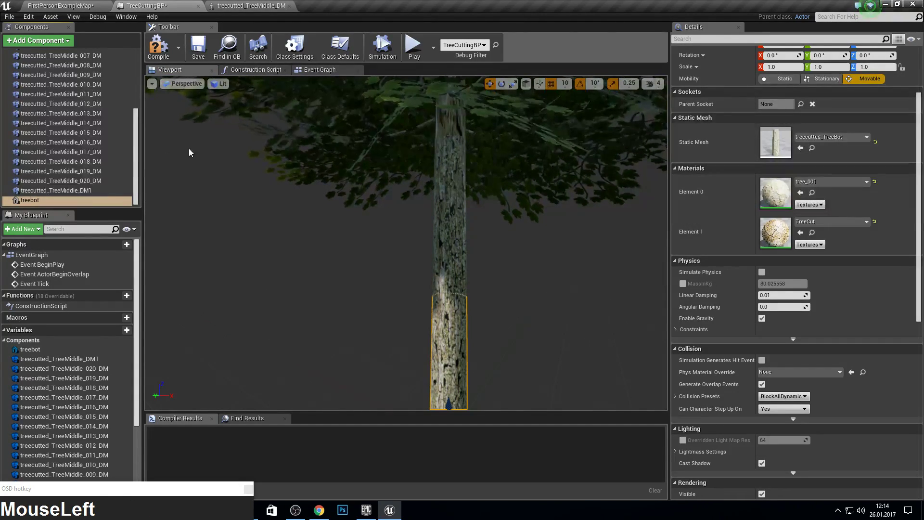
{"action": "type", "text": "sta"}
{"action": "key", "text": "Down"}
{"action": "key", "text": "Down"}
{"action": "key", "text": "Return"}
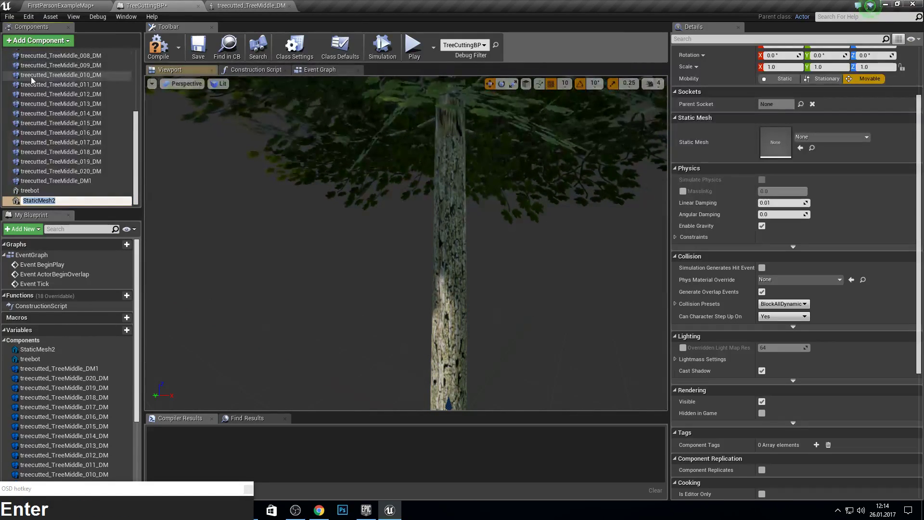
{"action": "left_click", "coordinate": [825, 139]}
{"action": "type", "text": "tree"}
{"action": "key", "text": "BackSpace"}
{"action": "type", "text": "op"}
{"action": "left_click", "coordinate": [821, 213]}
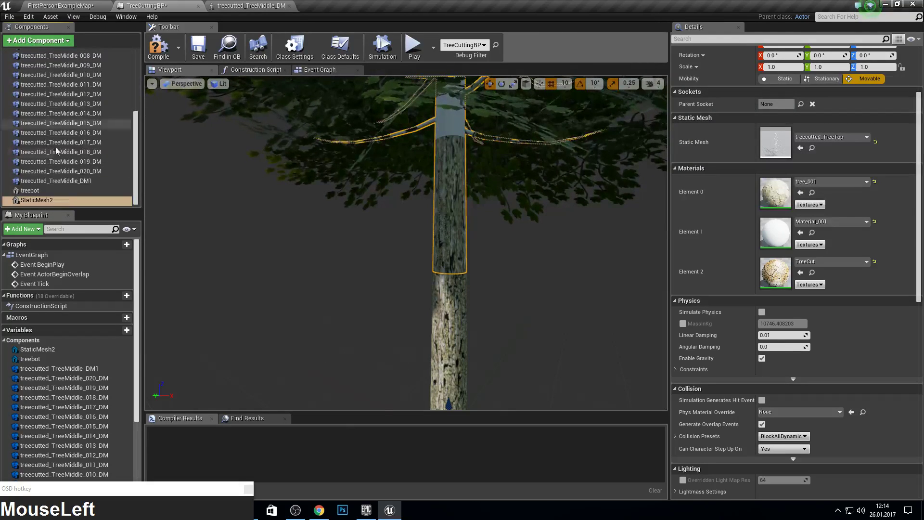
{"action": "key", "text": "F2"}
{"action": "type", "text": "treeto"}
{"action": "key", "text": "Return"}
{"action": "left_click", "coordinate": [63, 43]}
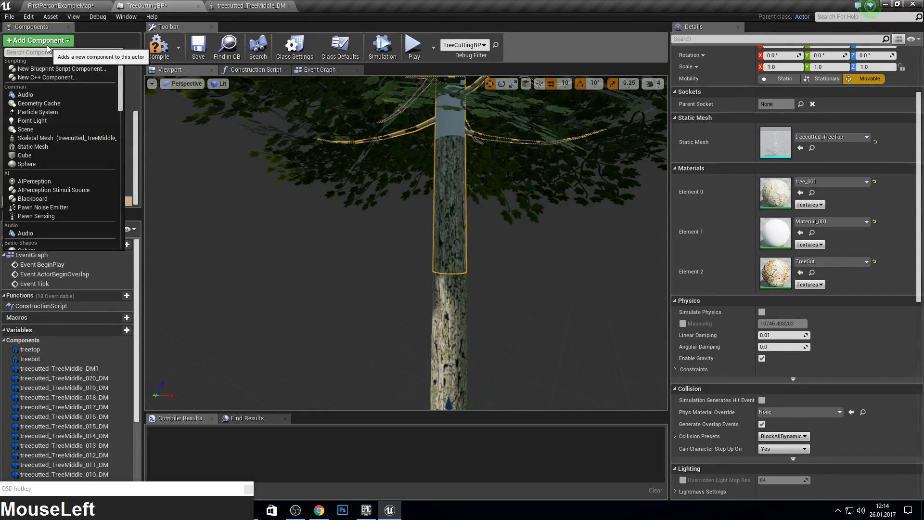
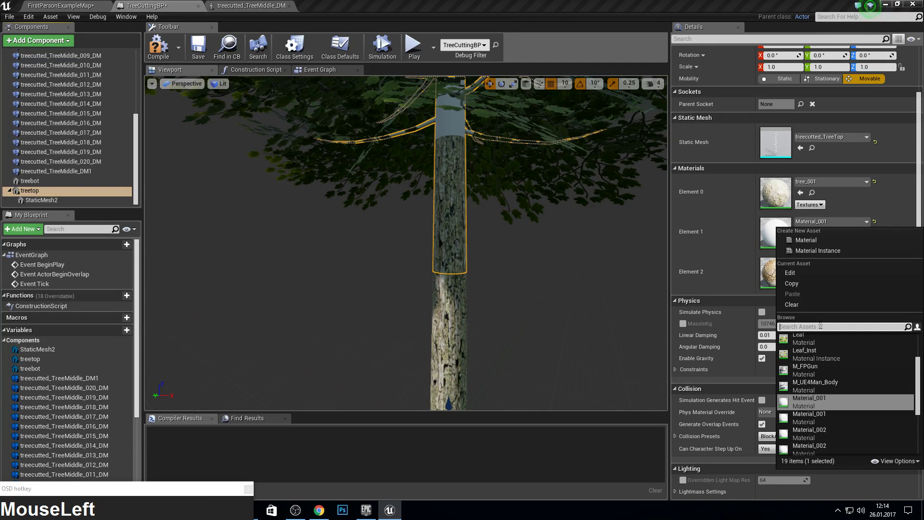
Give the new static mesh a bark material and select the whole-tree component
{"action": "type", "text": "bar"}
{"action": "left_click", "coordinate": [841, 357]}
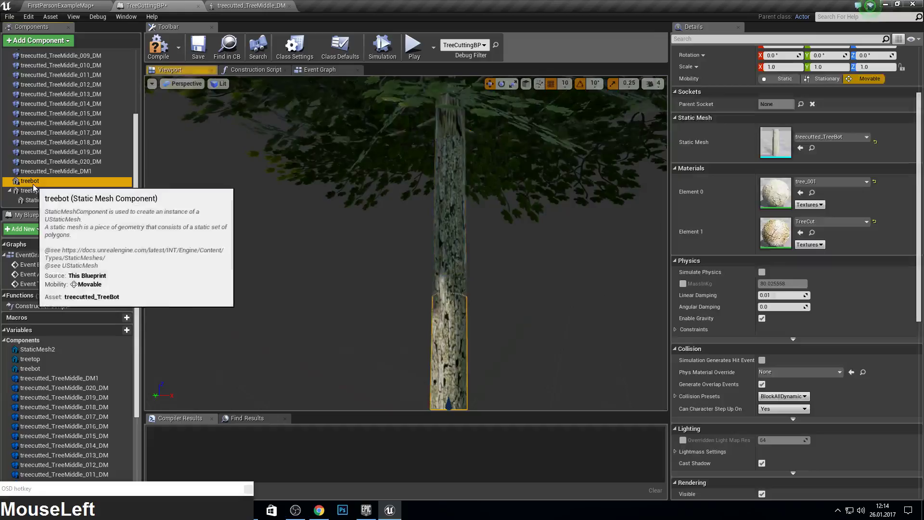
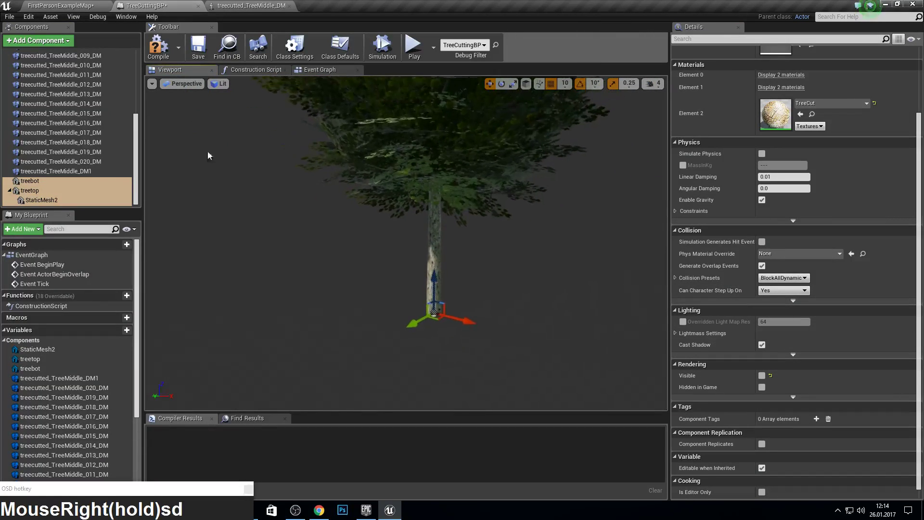
{"action": "scroll", "scroll_direction": "up", "scroll_amount": 3}
{"action": "left_click", "coordinate": [49, 78]}
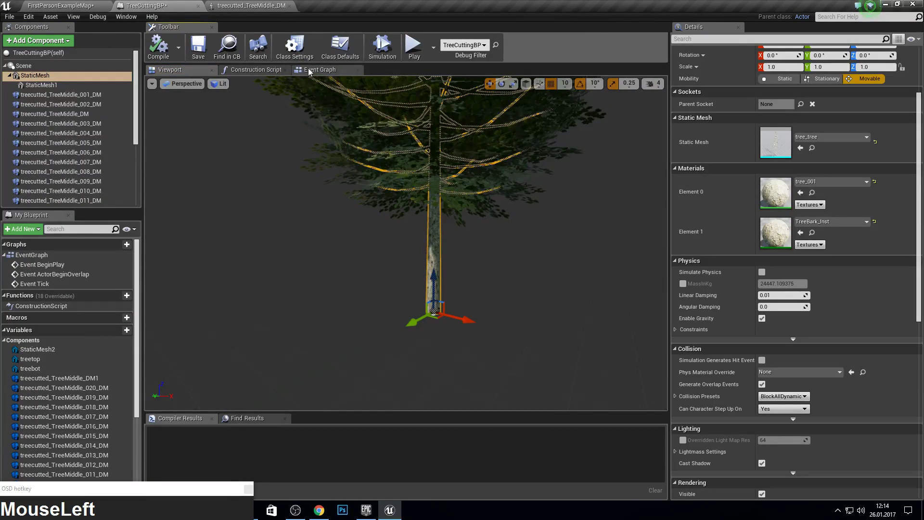
Visit the Event Graph and return to the blueprint viewport
{"action": "right_click", "coordinate": [278, 130]}
{"action": "scroll", "scroll_direction": "down", "scroll_amount": 3}
{"action": "left_click", "coordinate": [397, 138]}
{"action": "key", "text": "Delete"}
{"action": "right_click", "coordinate": [403, 187]}
{"action": "left_click", "coordinate": [46, 82]}
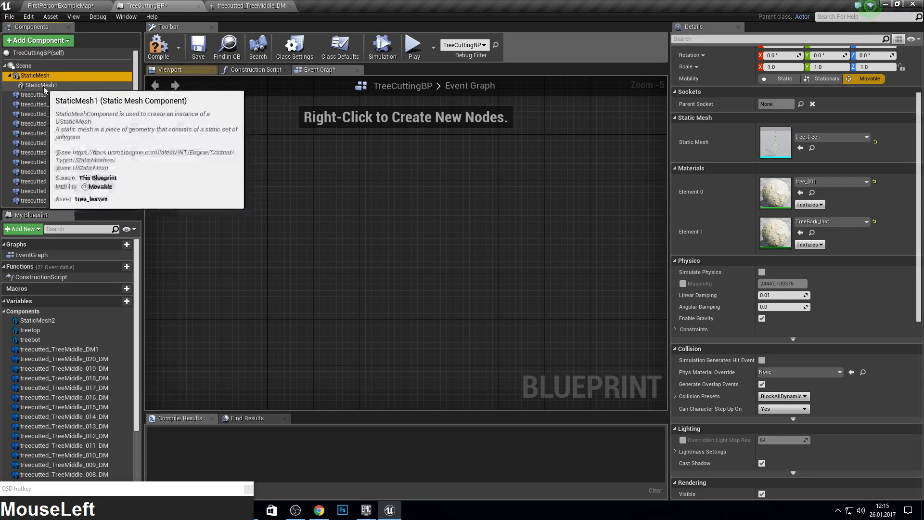
{"action": "key", "text": "F11"}
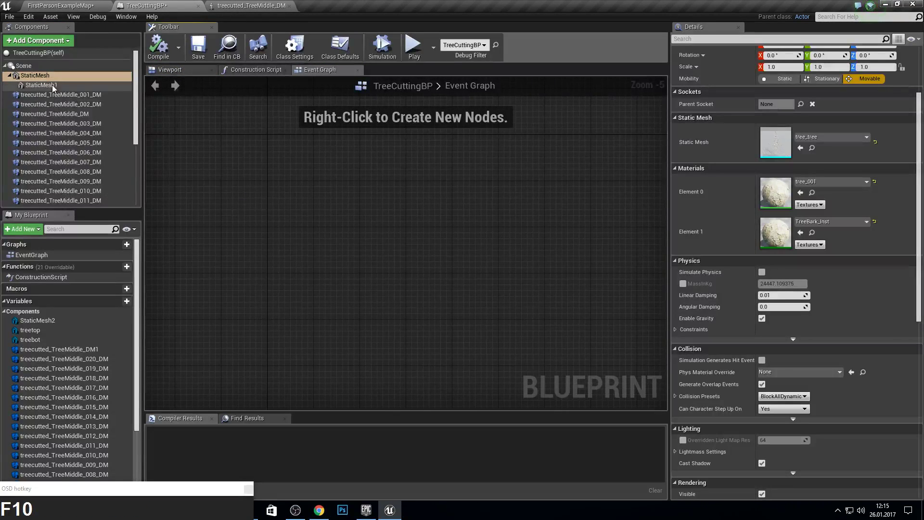
{"action": "left_click", "coordinate": [55, 88]}
{"action": "left_click", "coordinate": [46, 77]}
{"action": "left_click_drag", "start_coordinate": [52, 87], "coordinate": [191, 132]}
{"action": "scroll", "scroll_direction": "up", "scroll_amount": 3}
{"action": "left_click", "coordinate": [177, 68]}
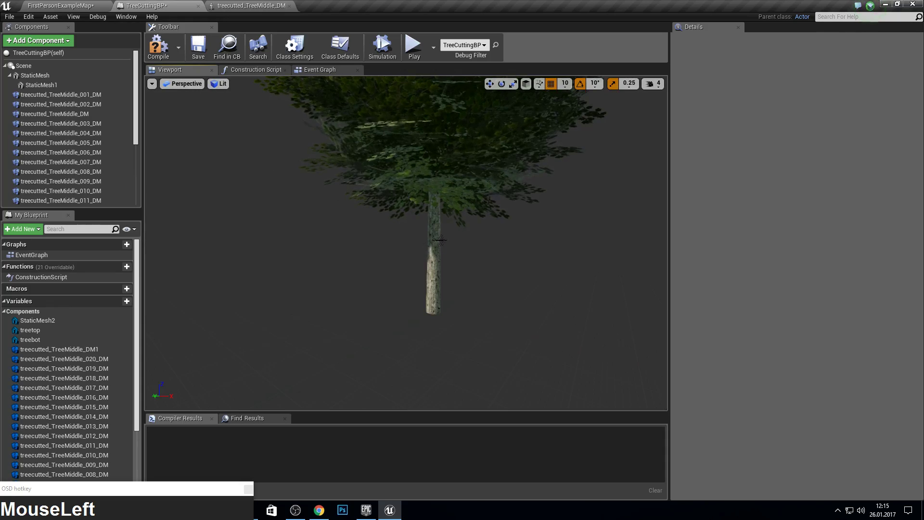
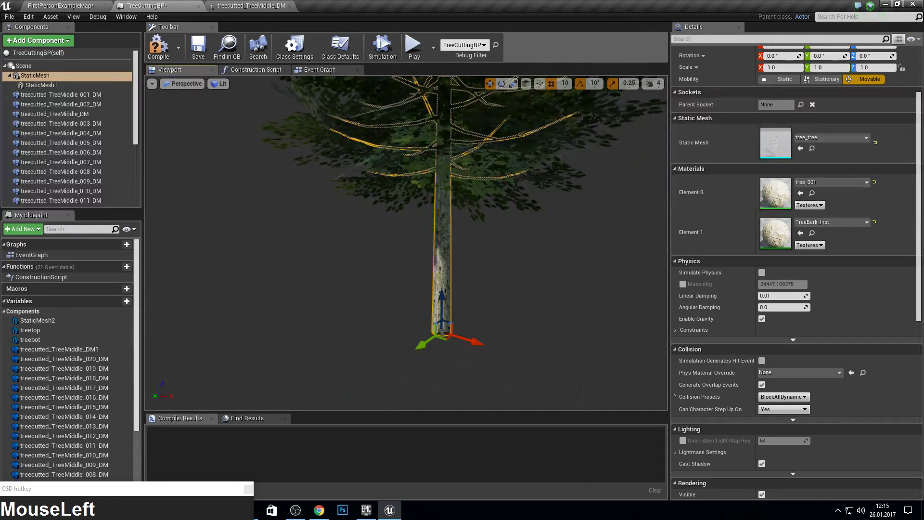
Rename the whole-tree static mesh component to tree
{"action": "key", "text": "F2"}
{"action": "type", "text": "tree"}
{"action": "key", "text": "Return"}
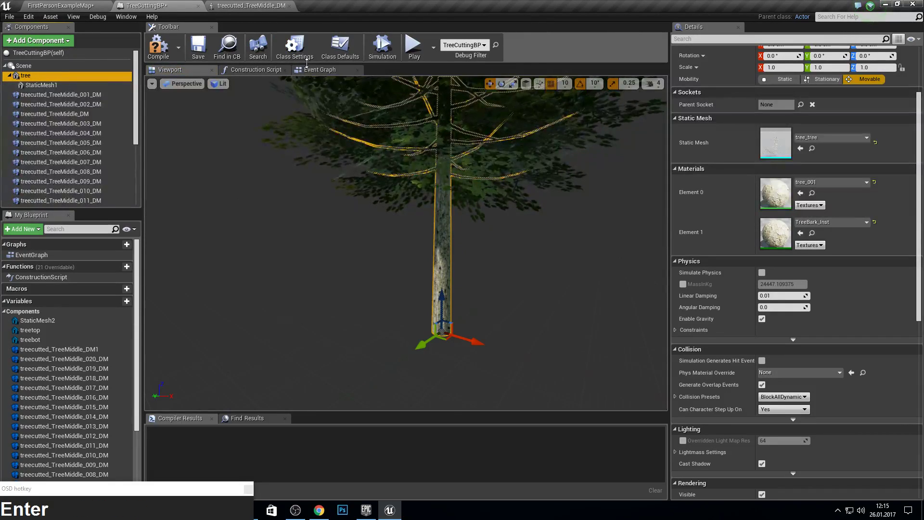
Add an OnComponentHit event for the tree casting Other Actor to FirstPersonProjectile
{"action": "right_click", "coordinate": [103, 80]}
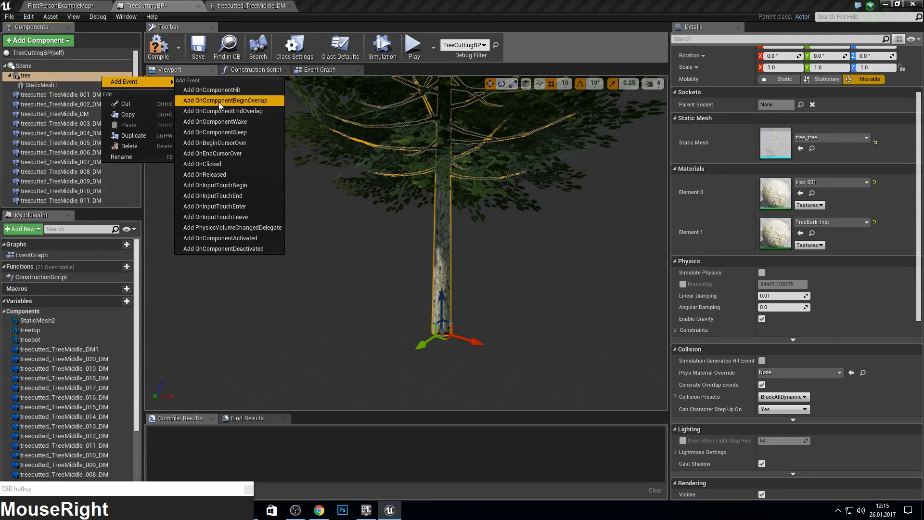
{"action": "left_click", "coordinate": [226, 93]}
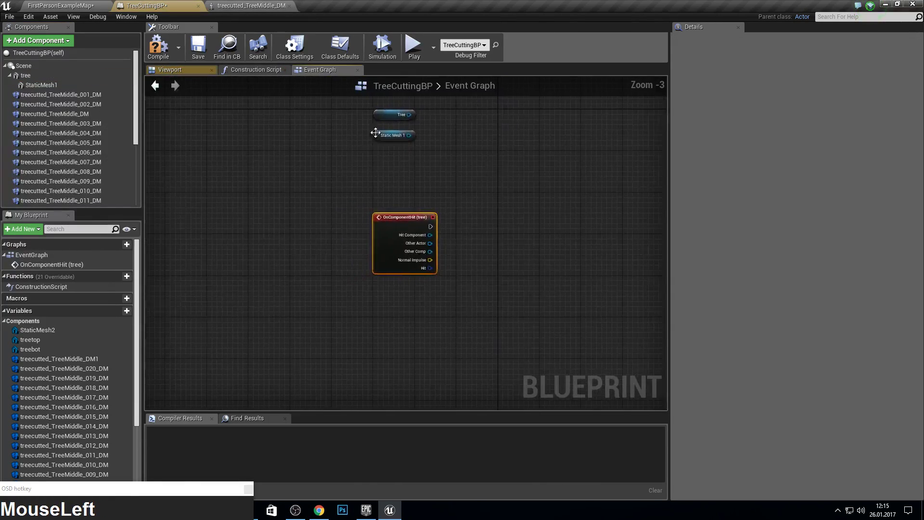
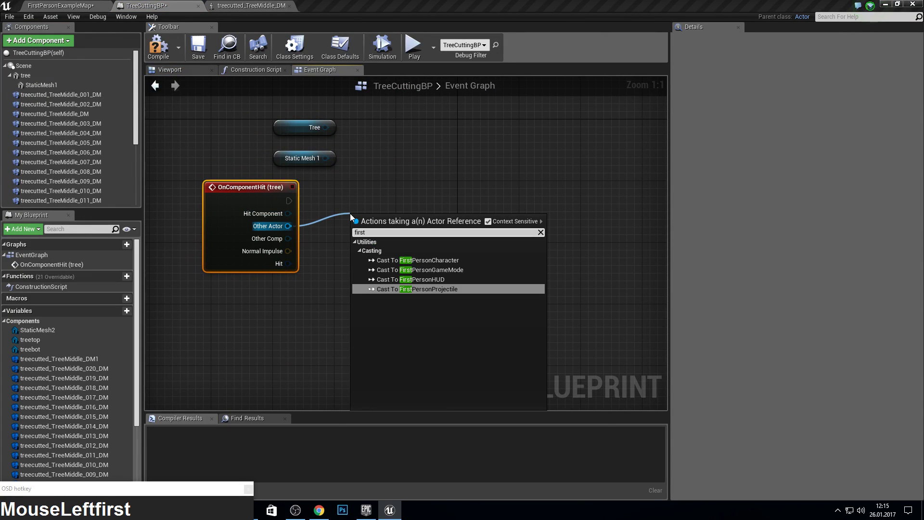
{"action": "key", "text": "Return"}
{"action": "left_click", "coordinate": [398, 231]}
Add a Set Visibility node off the Tree reference and start the game preview
{"action": "right_click", "coordinate": [437, 166]}
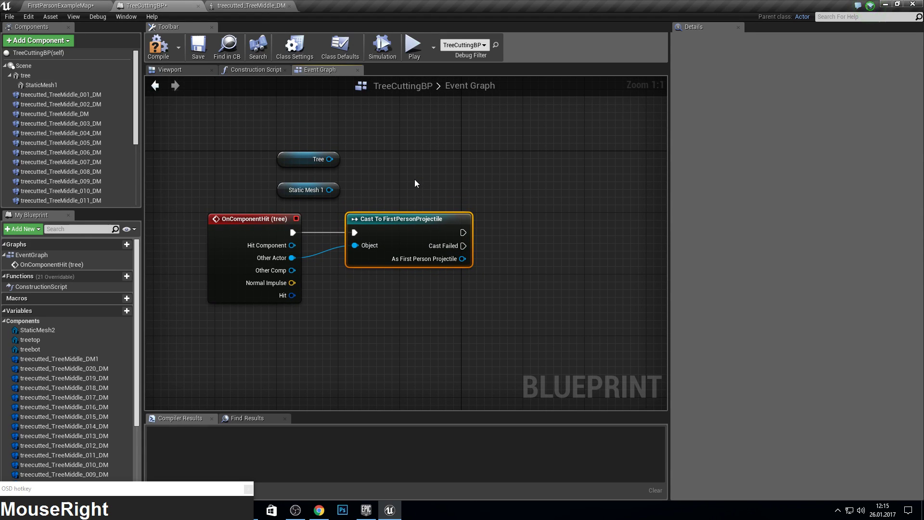
{"action": "scroll", "scroll_direction": "down", "scroll_amount": 3}
{"action": "right_click", "coordinate": [402, 150]}
{"action": "left_click_drag", "start_coordinate": [318, 217], "coordinate": [437, 239]}
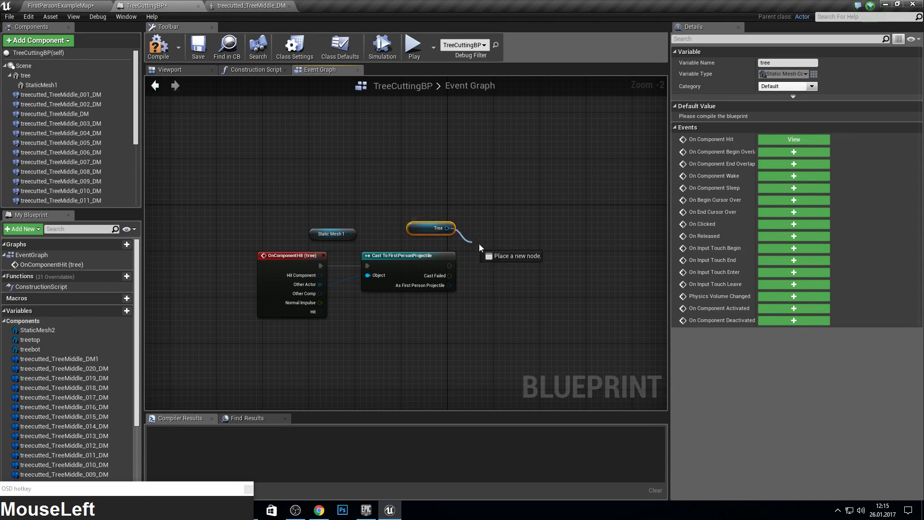
{"action": "type", "text": "set_vis"}
{"action": "key", "text": "Return"}
{"action": "left_click_drag", "start_coordinate": [541, 267], "coordinate": [154, 36]}
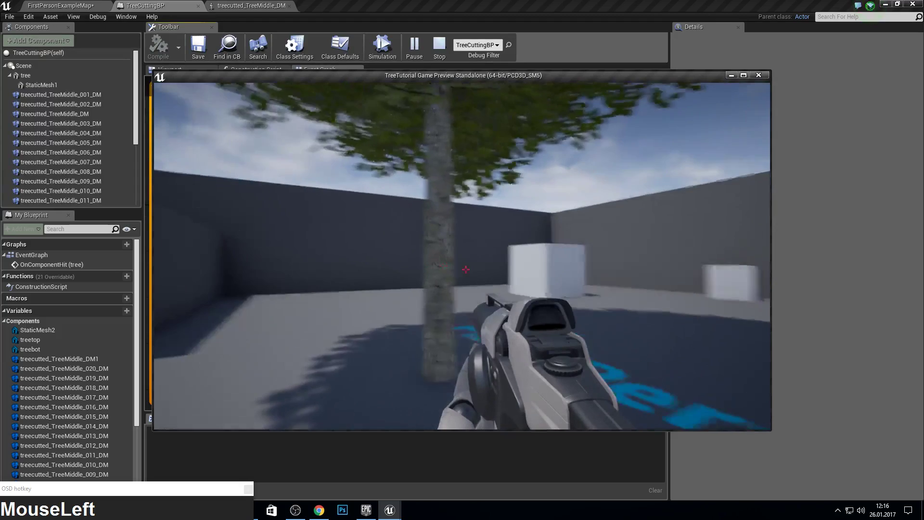
Close the preview and select the treetop component to show its details
{"action": "key", "text": "Escape"}
{"action": "right_click", "coordinate": [443, 186]}
{"action": "key", "text": "F11"}
{"action": "key", "text": "F10"}
{"action": "right_click", "coordinate": [394, 121]}
{"action": "scroll", "scroll_direction": "down", "scroll_amount": 3}
{"action": "right_click", "coordinate": [381, 177]}
{"action": "left_click_drag", "start_coordinate": [138, 133], "coordinate": [59, 187]}
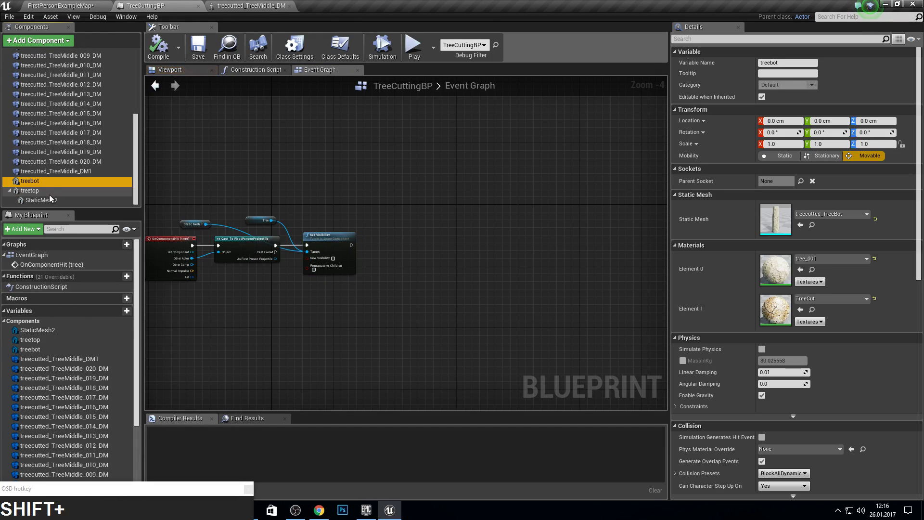
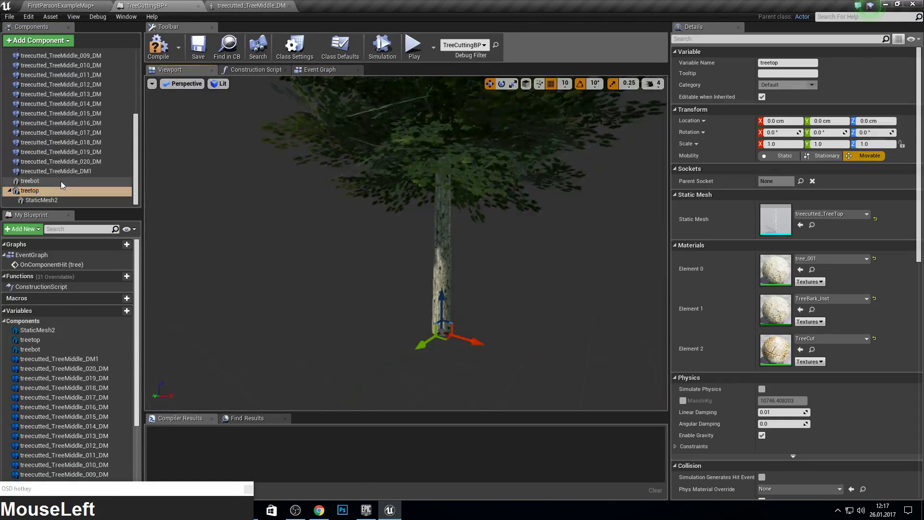
Set treetop Collision Presets to Custom and make the Projectile response Ignore
{"action": "left_click", "coordinate": [107, 191]}
{"action": "scroll", "scroll_direction": "down", "scroll_amount": 3}
{"action": "left_click", "coordinate": [778, 332]}
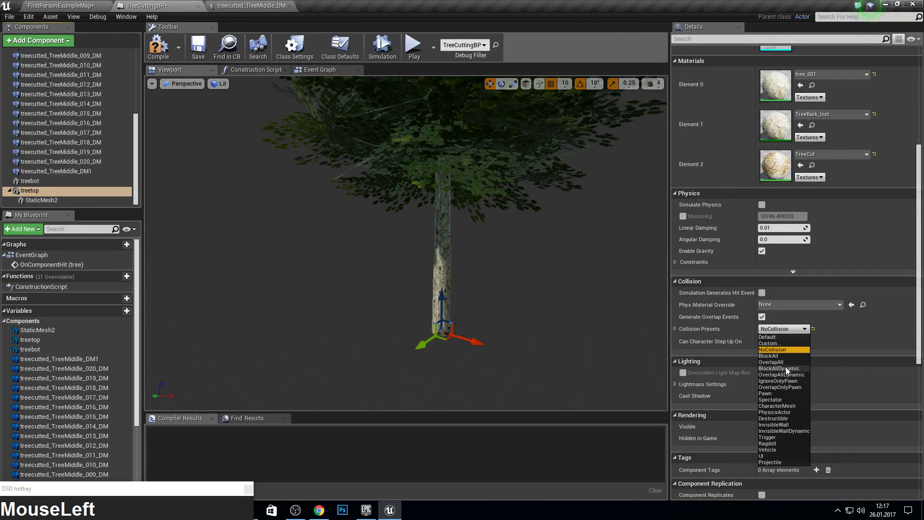
{"action": "scroll", "scroll_direction": "down", "scroll_amount": 3}
{"action": "left_click", "coordinate": [783, 320]}
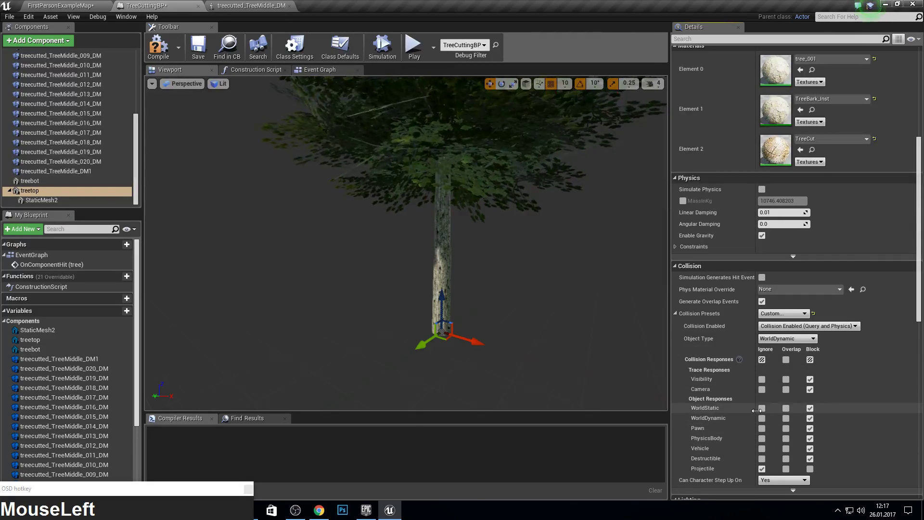
{"action": "left_click", "coordinate": [747, 401]}
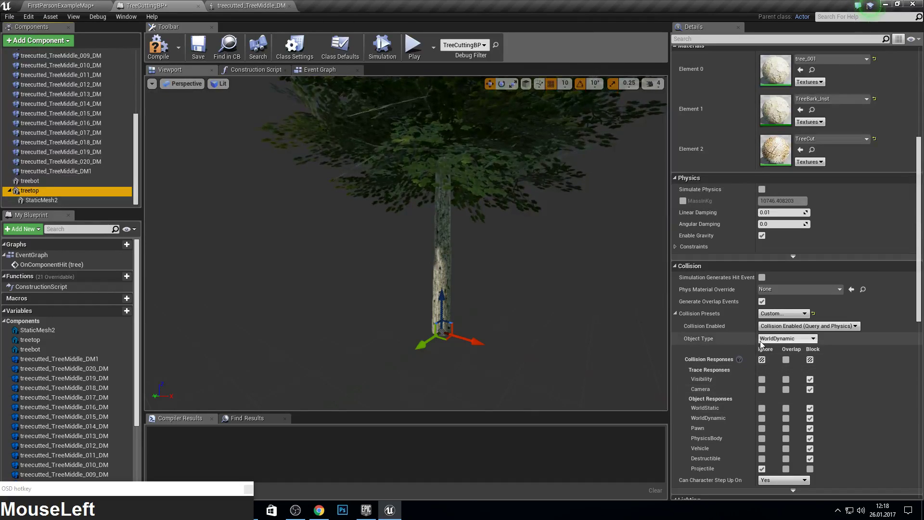
{"action": "left_click", "coordinate": [771, 457]}
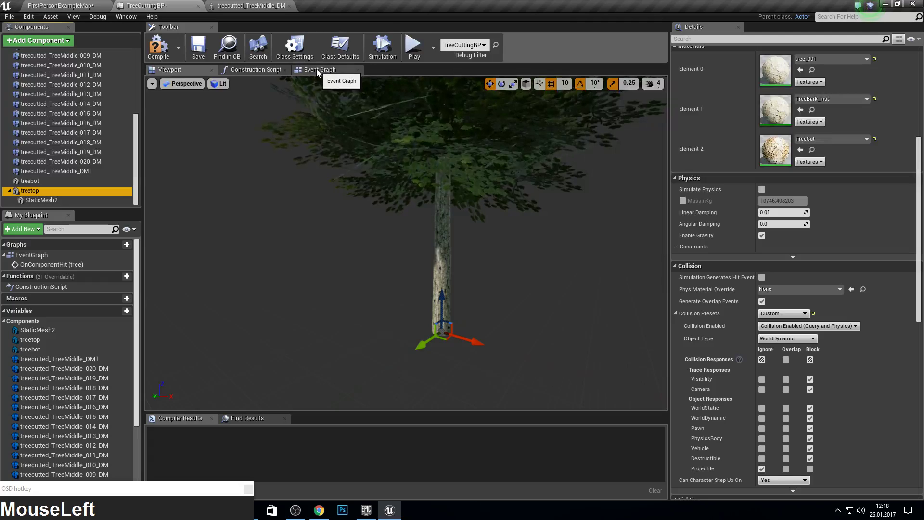
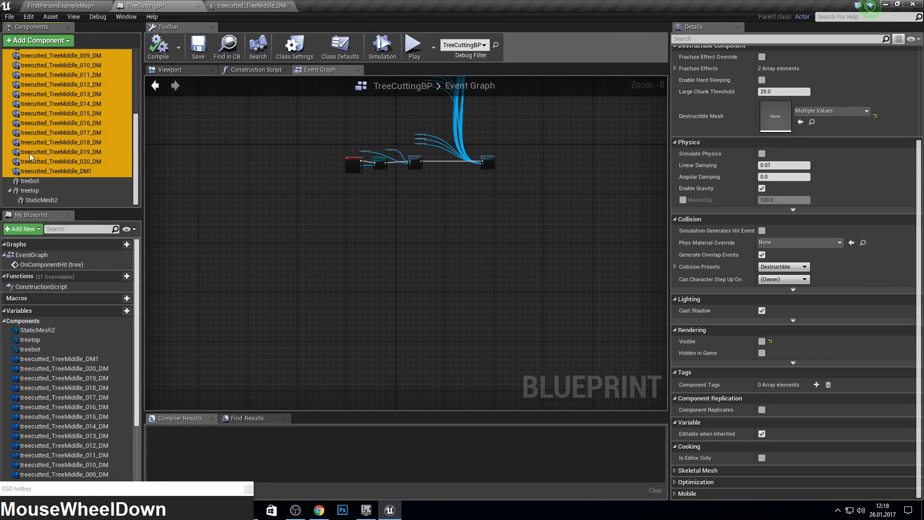
Add an OnComponentHit event for every selected TreeMiddle piece and create New Function 0
{"action": "right_click", "coordinate": [65, 118]}
{"action": "left_click", "coordinate": [99, 127]}
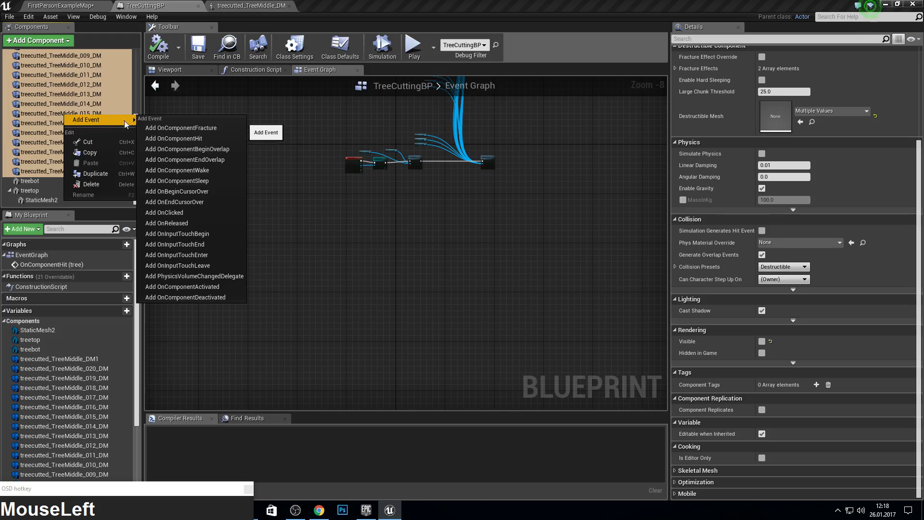
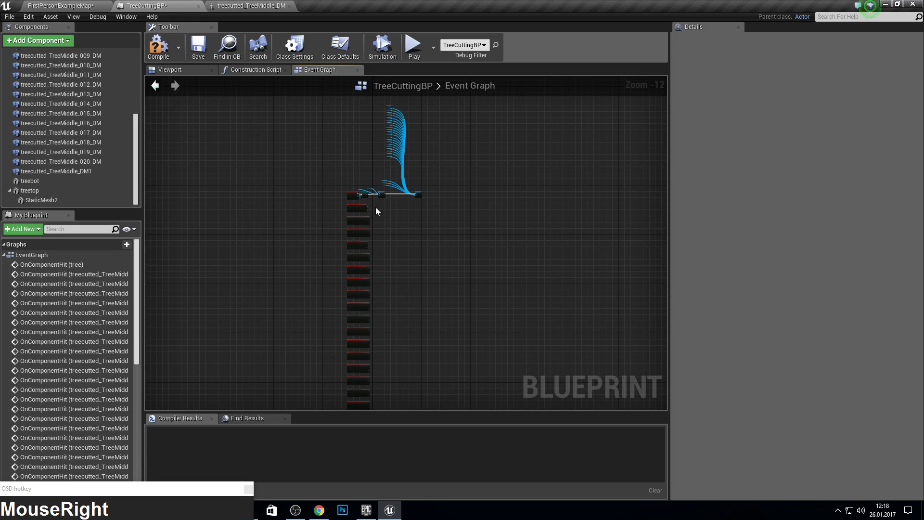
{"action": "left_click", "coordinate": [455, 118]}
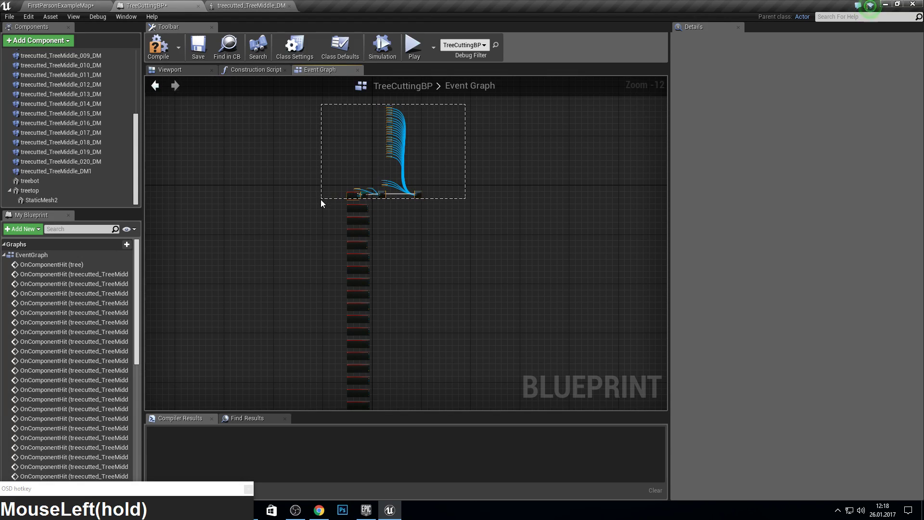
{"action": "right_click", "coordinate": [391, 227]}
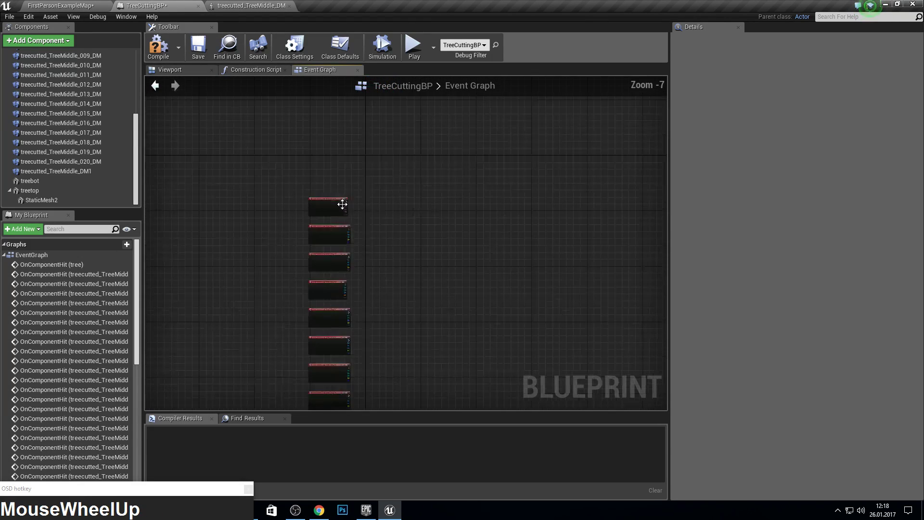
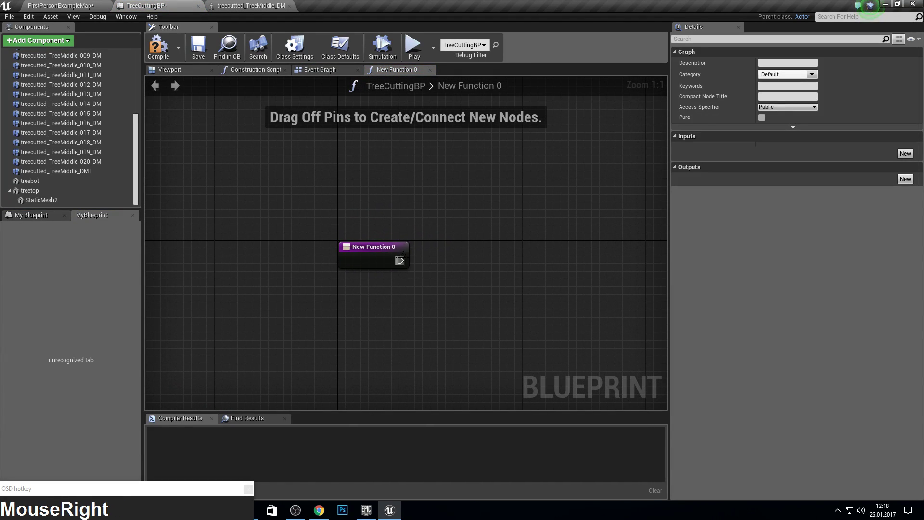
Add a Cast To FirstPersonProjectile node inside New Function 0
{"action": "left_click_drag", "start_coordinate": [403, 262], "coordinate": [453, 265]}
{"action": "type", "text": "first_sper"}
{"action": "key", "text": "BackSpace"}
{"action": "key", "text": "Escape"}
{"action": "left_click_drag", "start_coordinate": [472, 267], "coordinate": [470, 267]}
{"action": "type", "text": "first_pero"}
{"action": "key", "text": "BackSpace"}
{"action": "type", "text": "son_f"}
{"action": "key", "text": "BackSpace"}
{"action": "type", "text": "p"}
Make the cast's Object pin a function input of type Actor and return to the event graph
{"action": "left_click_drag", "start_coordinate": [555, 392], "coordinate": [477, 301]}
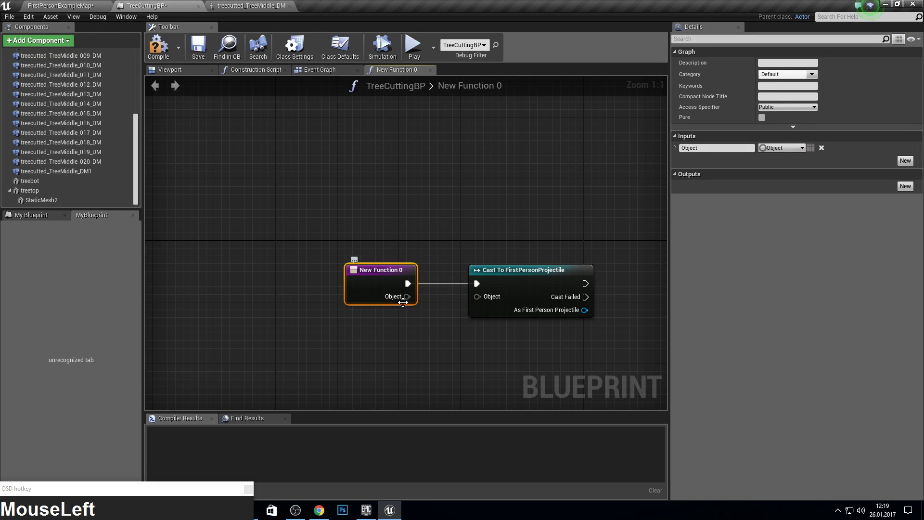
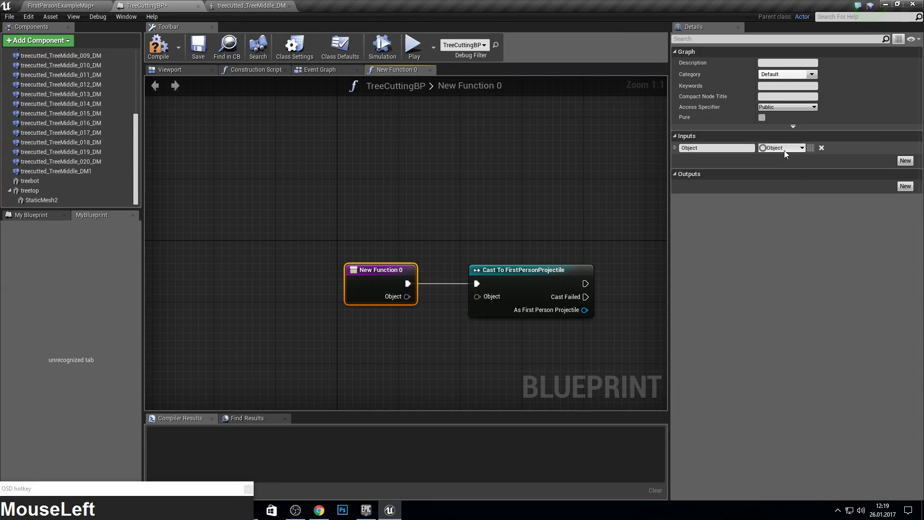
{"action": "type", "text": "actor"}
{"action": "left_click", "coordinate": [814, 202]}
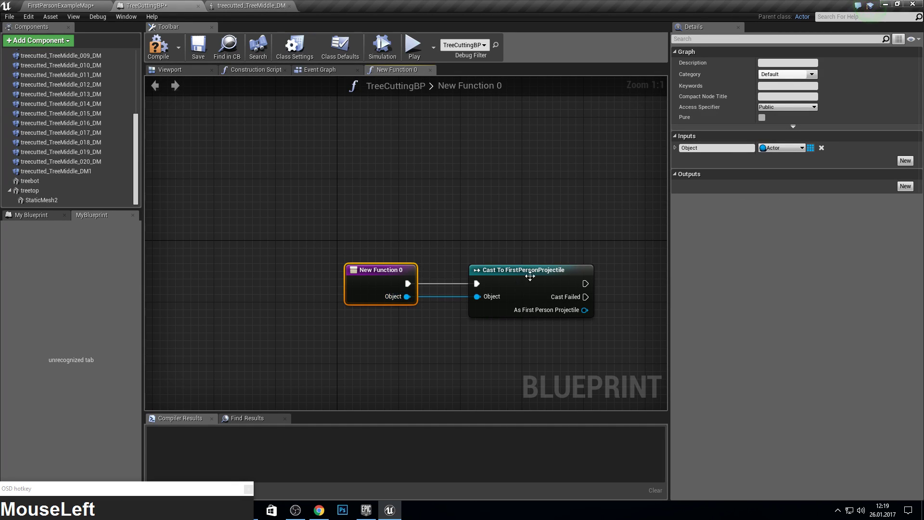
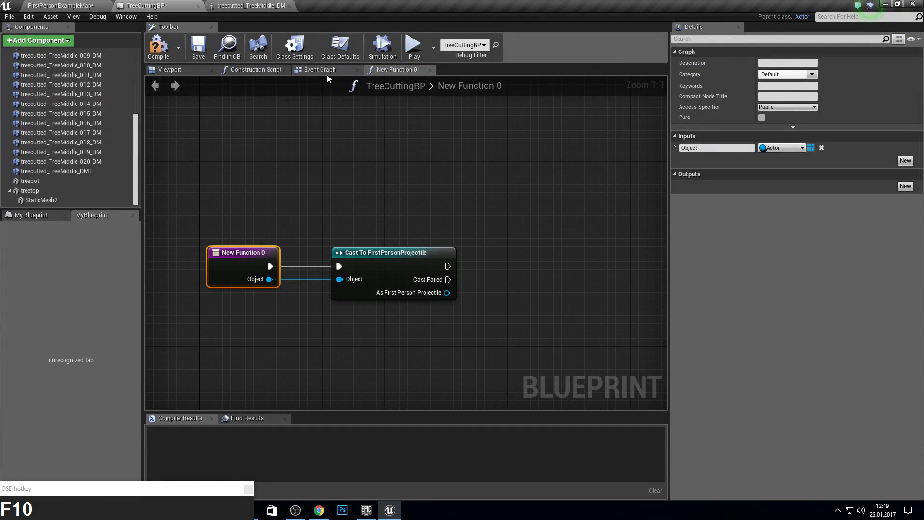
{"action": "left_click", "coordinate": [313, 75]}
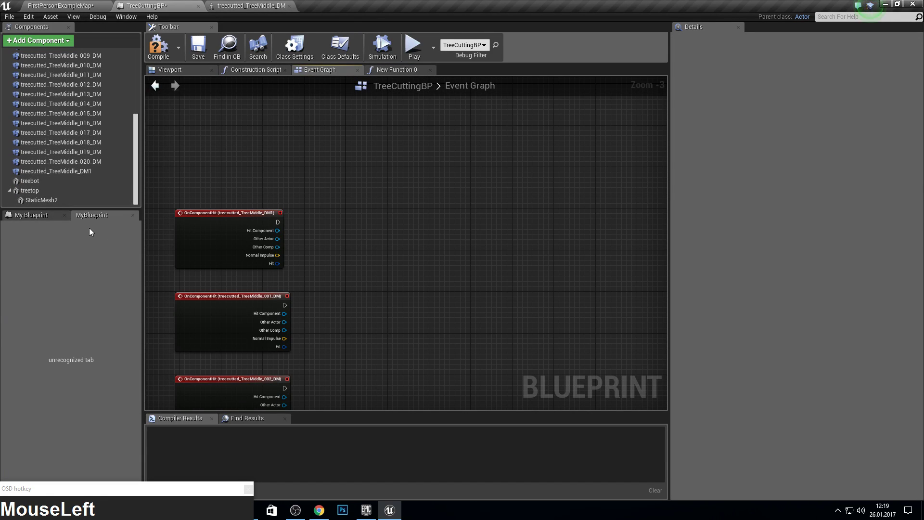
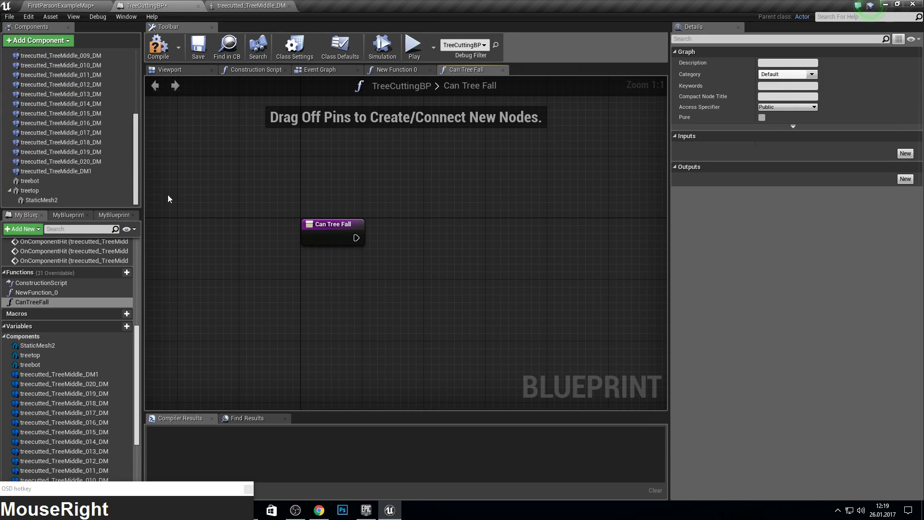
In Can Tree Fall, add a treetop Set Simulate Physics node and a Branch
{"action": "left_click_drag", "start_coordinate": [45, 192], "coordinate": [425, 280]}
{"action": "key", "text": "s"}
{"action": "type", "text": "set_simu"}
{"action": "key", "text": "Return"}
{"action": "left_click", "coordinate": [461, 298]}
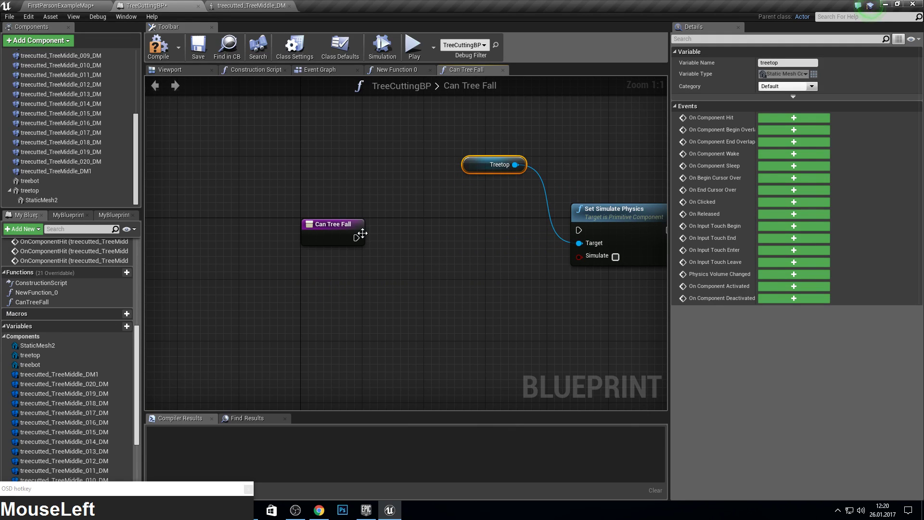
{"action": "type", "text": "branch"}
{"action": "key", "text": "Return"}
{"action": "left_click", "coordinate": [321, 238]}
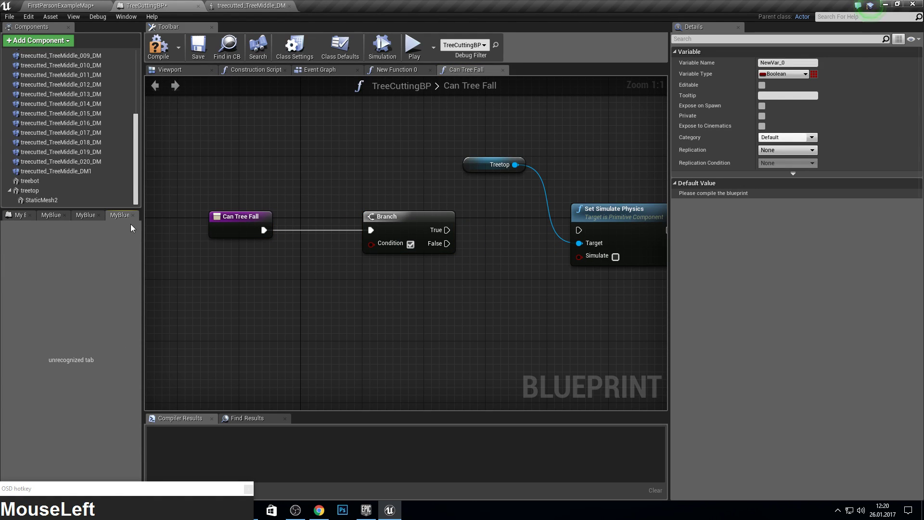
Create integer variable MaxLife with default 10 and get it in the function
{"action": "scroll", "scroll_direction": "down", "scroll_amount": 3}
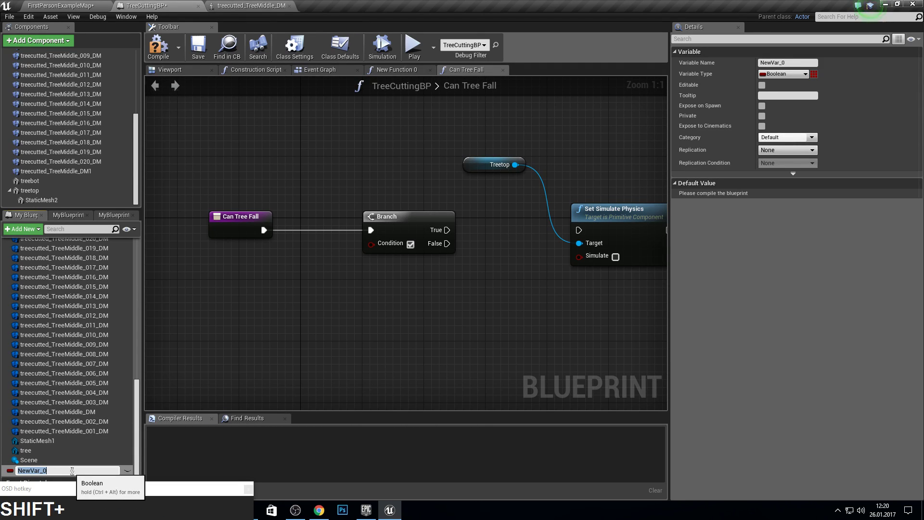
{"action": "key", "text": "shift+m"}
{"action": "type", "text": "x"}
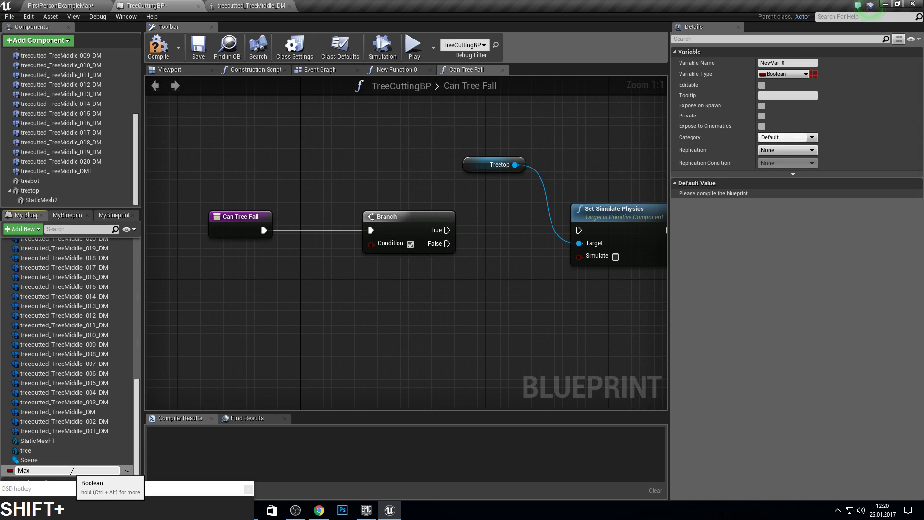
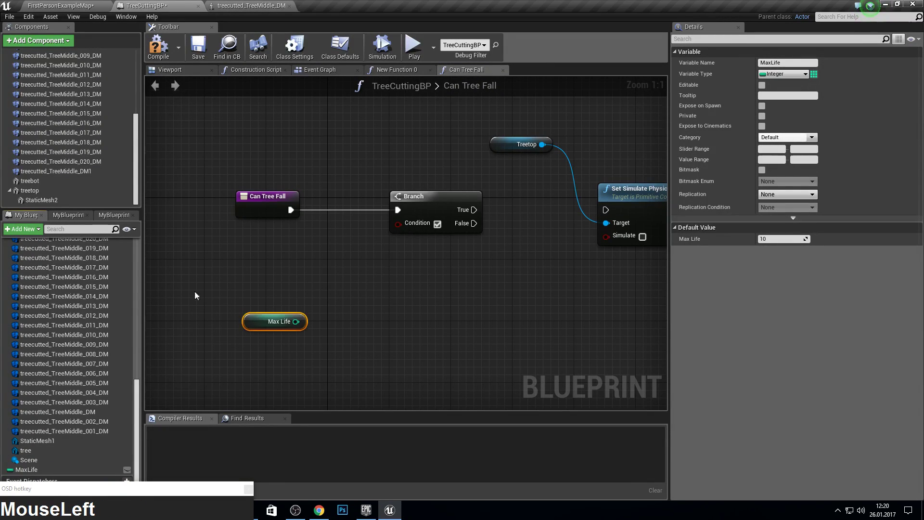
{"action": "scroll", "scroll_direction": "up", "scroll_amount": 3}
{"action": "scroll", "scroll_direction": "up", "scroll_amount": 3}
{"action": "left_click_drag", "start_coordinate": [114, 294], "coordinate": [93, 360]}
{"action": "scroll", "scroll_direction": "down", "scroll_amount": 3}
{"action": "left_click", "coordinate": [57, 478]}
Rename the new variable to Count
{"action": "key", "text": "F2"}
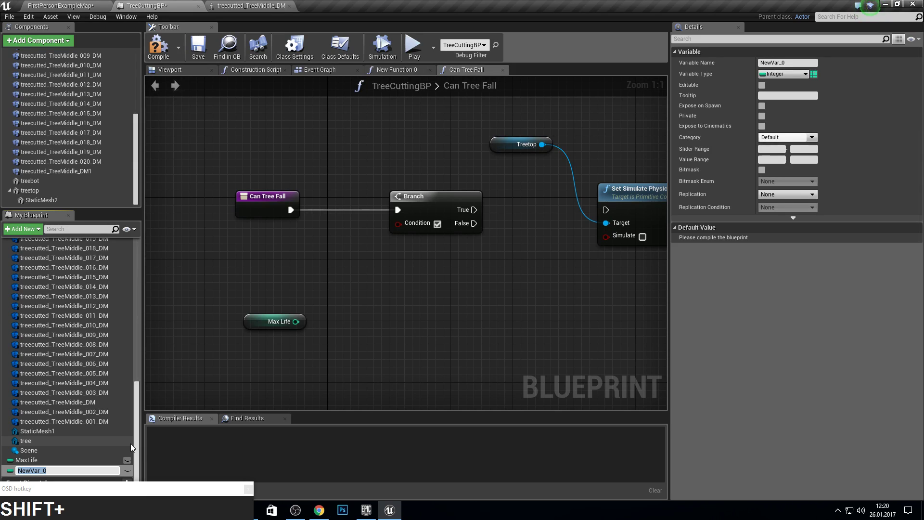
{"action": "key", "text": "shift+c"}
{"action": "type", "text": "unt"}
{"action": "key", "text": "Return"}
Compare Count >= MaxLife into the Branch condition, True feeding Set Simulate Physics
{"action": "left_click_drag", "start_coordinate": [74, 473], "coordinate": [344, 299]}
{"action": "type", "text": "greater"}
{"action": "left_click", "coordinate": [394, 356]}
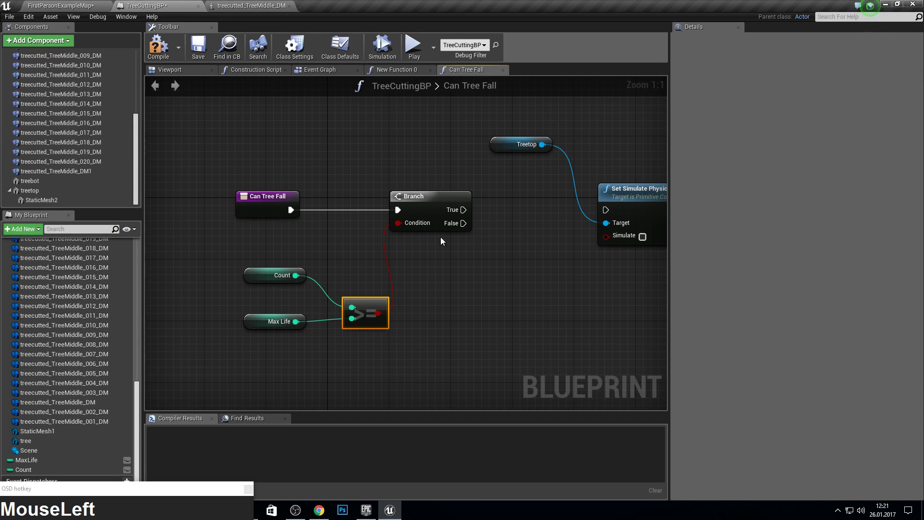
{"action": "right_click", "coordinate": [493, 222]}
{"action": "left_click", "coordinate": [411, 227]}
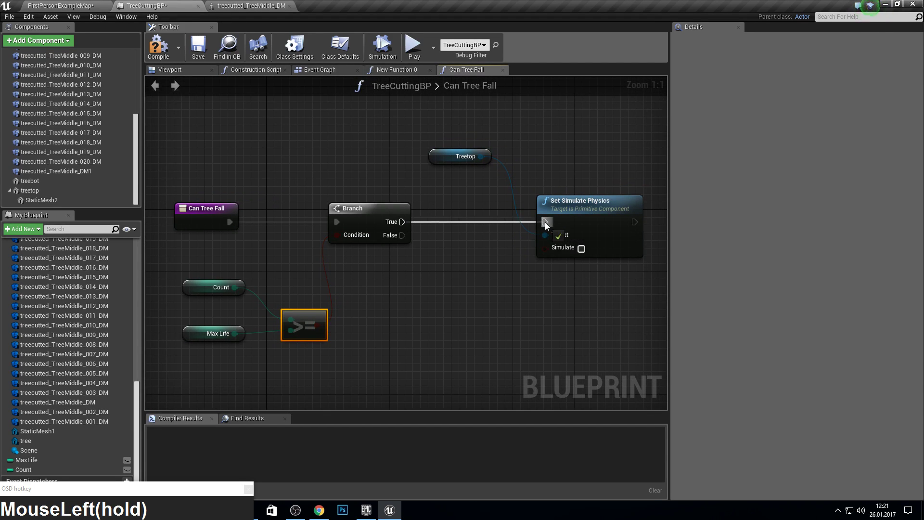
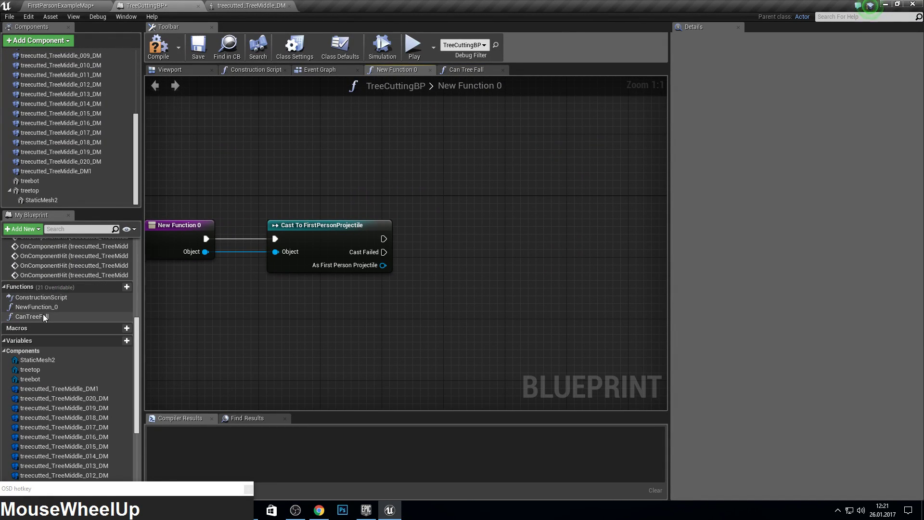
Rename New Function 0 to objectcheck
{"action": "left_click", "coordinate": [41, 313]}
{"action": "key", "text": "F2"}
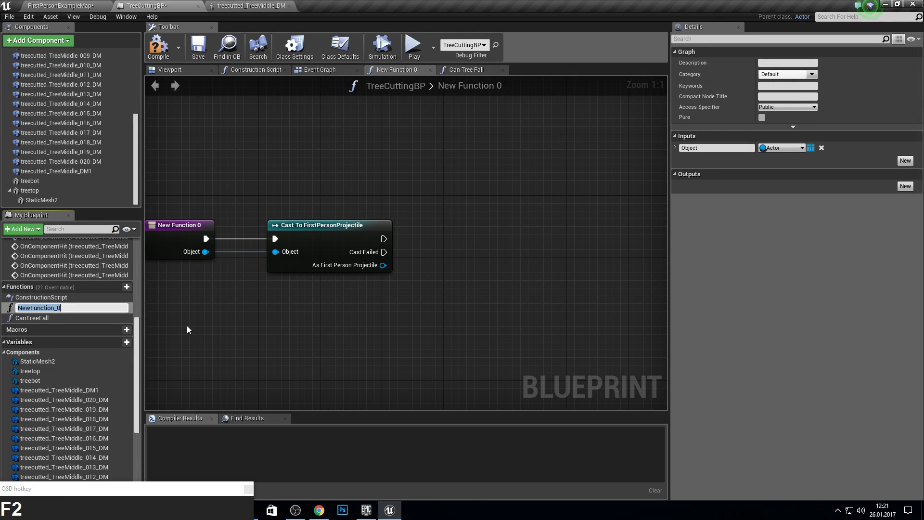
{"action": "type", "text": "objectcheck"}
{"action": "key", "text": "Return"}
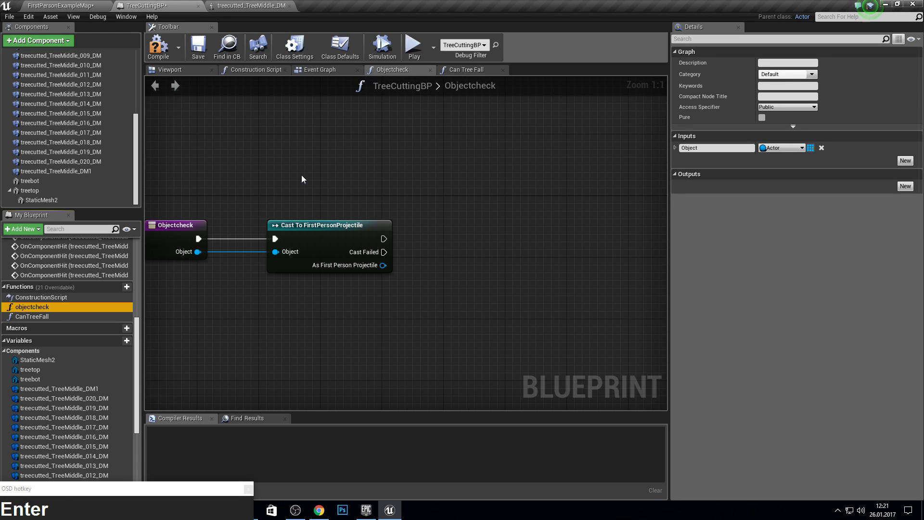
After the cast add Apply Radial Damage with base damage set, followed by a Can Tree Fall call
{"action": "left_click_drag", "start_coordinate": [36, 321], "coordinate": [480, 237]}
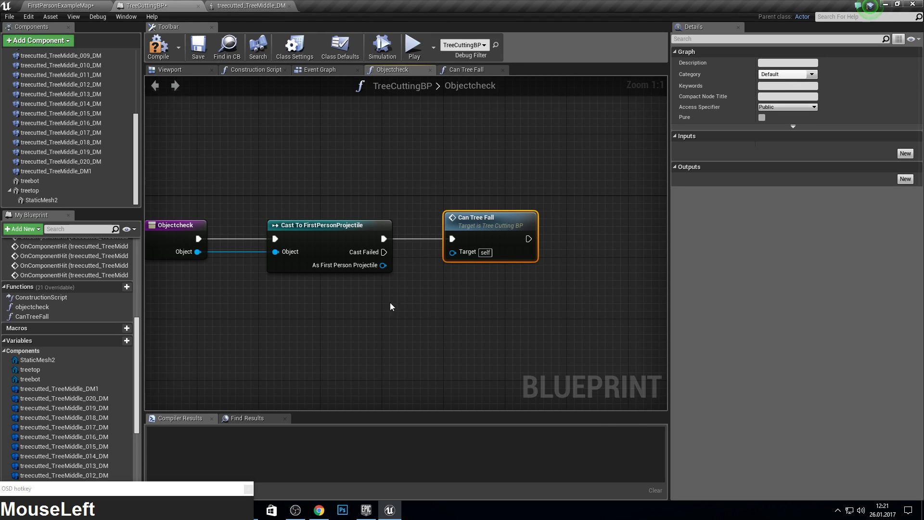
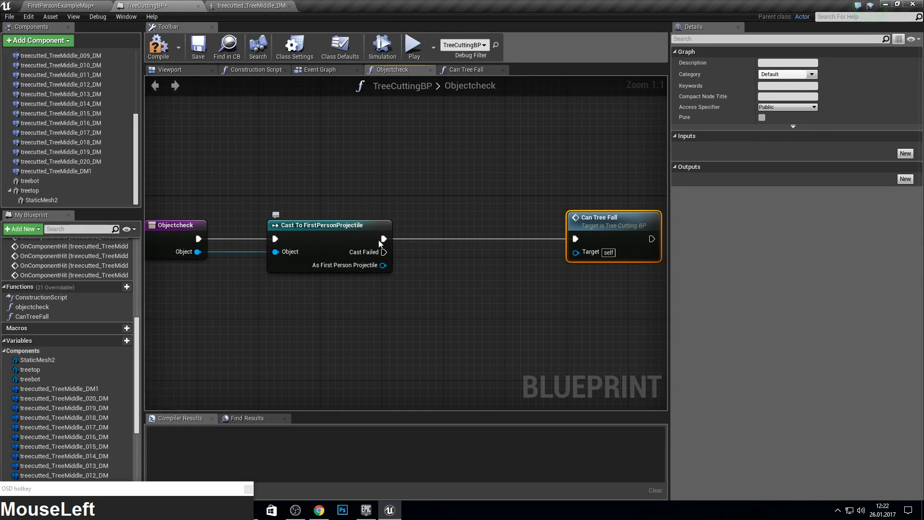
{"action": "type", "text": "apply"}
{"action": "left_click", "coordinate": [507, 385]}
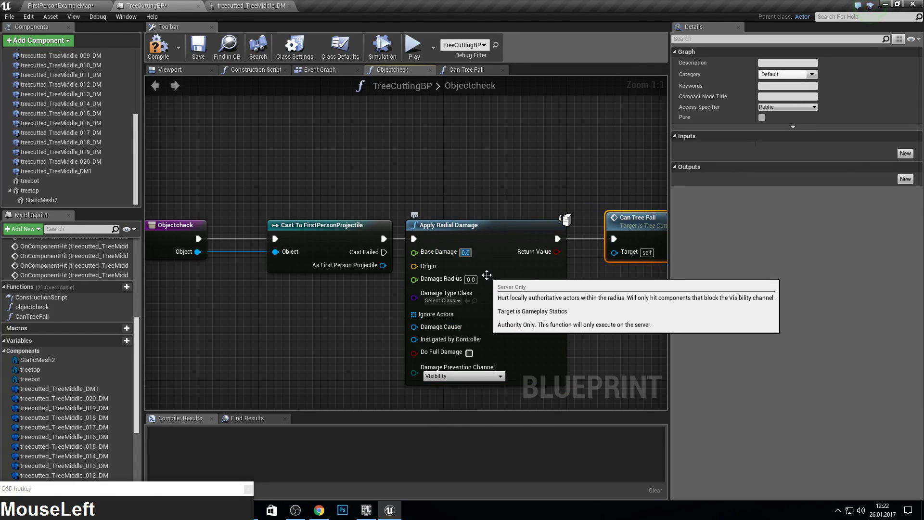
{"action": "key", "text": "5"}
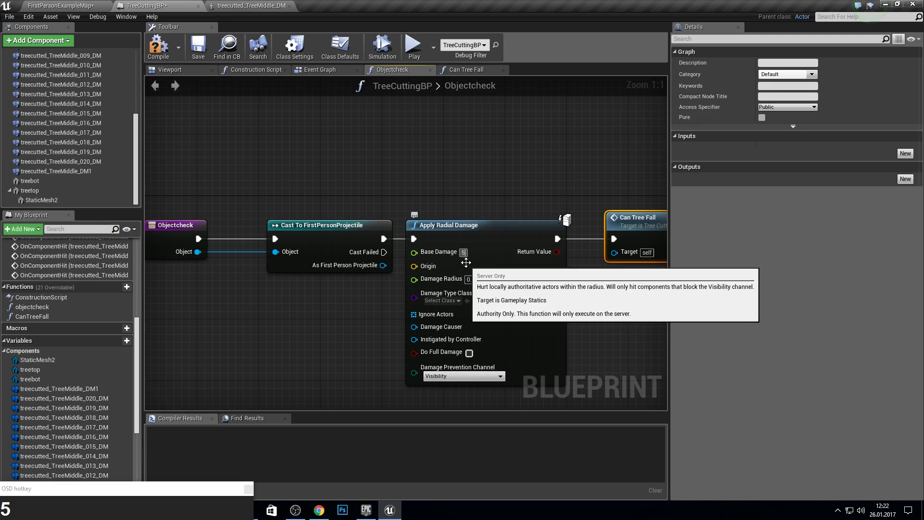
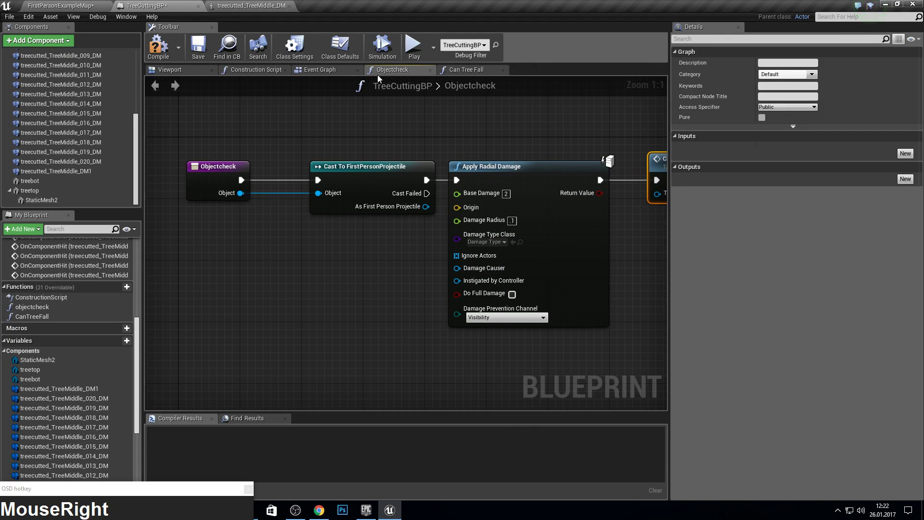
Add a second Objectcheck input of type Hit Result
{"action": "left_click", "coordinate": [330, 76]}
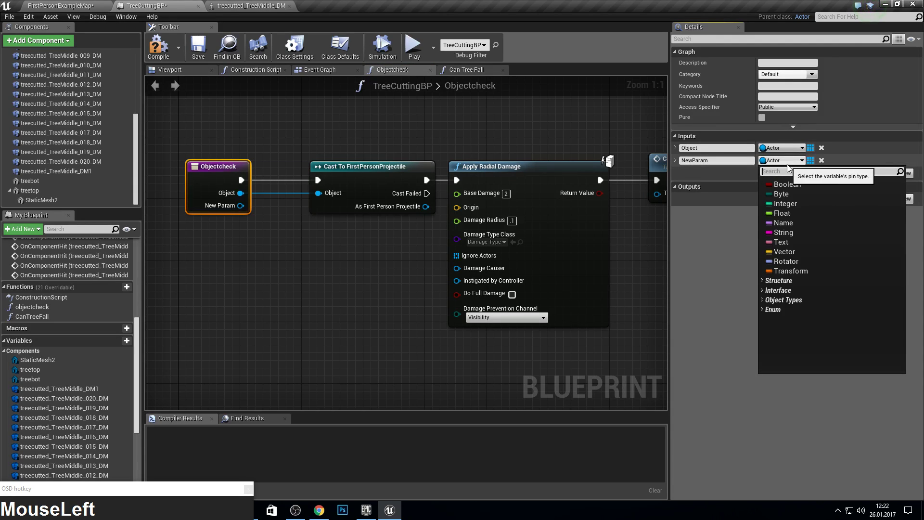
{"action": "type", "text": "hit"}
{"action": "key", "text": "Return"}
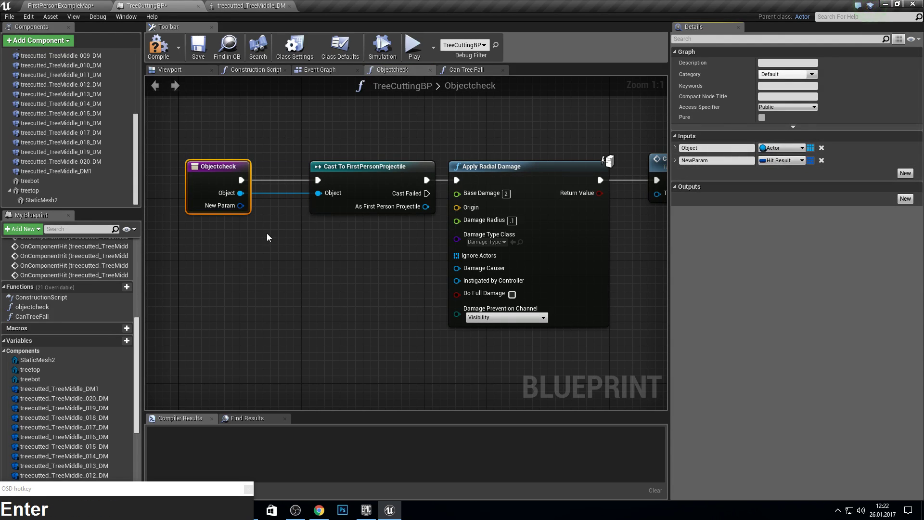
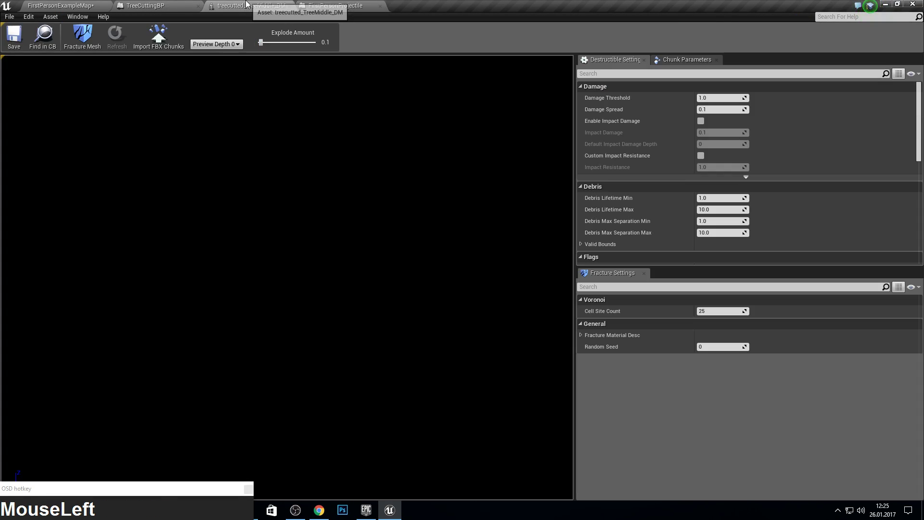
Launch the game in a standalone preview facing the tree
{"action": "key", "text": "F10"}
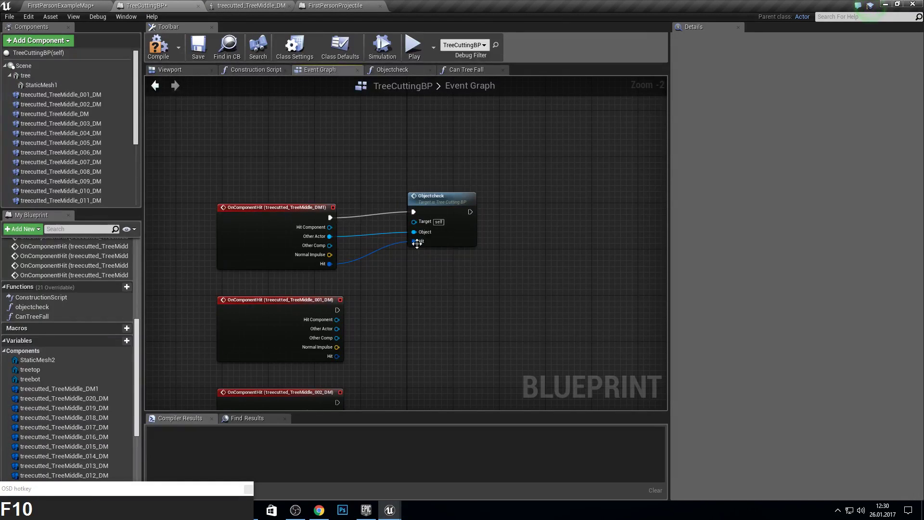
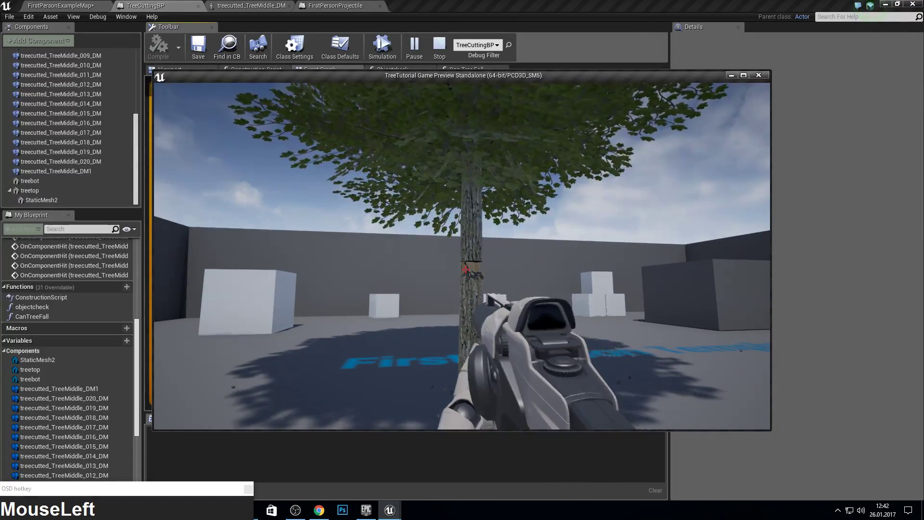
Walk around the tree and shoot the trunk until the treetop topples
{"action": "key", "text": "w"}
{"action": "key", "text": "a"}
{"action": "key", "text": "s"}
{"action": "type", "text": "sssssss"}
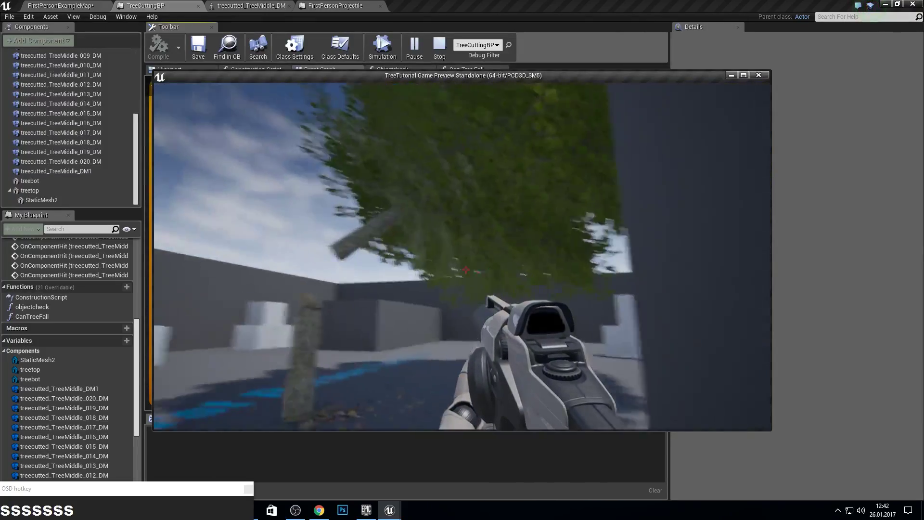
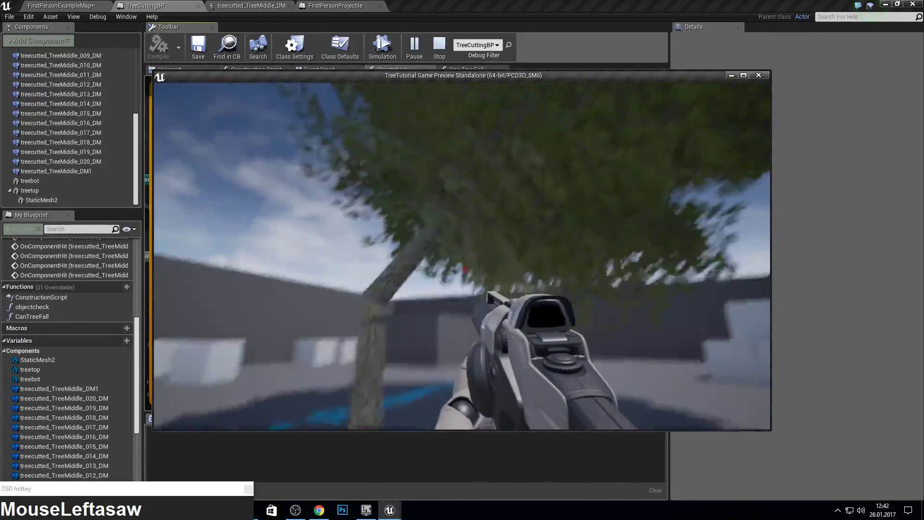
{"action": "key", "text": "d"}
{"action": "type", "text": "wwwwd"}
{"action": "type", "text": "aswsaw"}
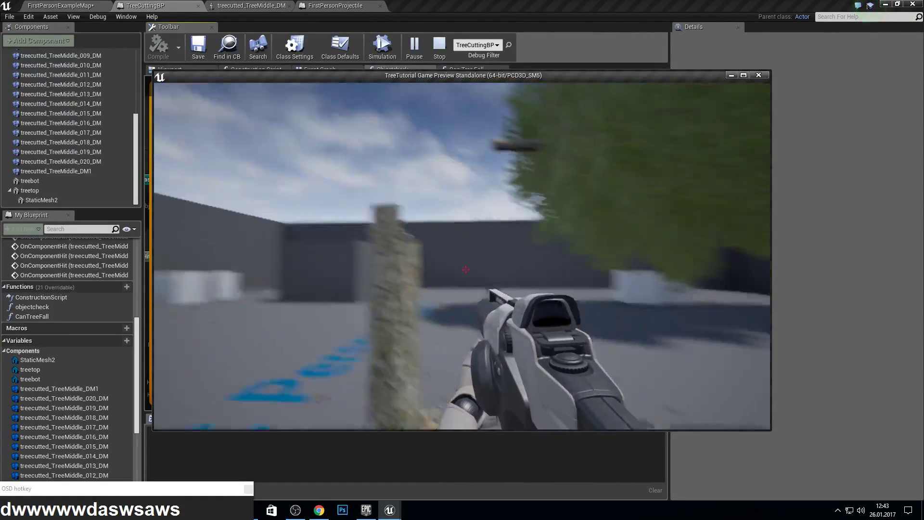
{"action": "type", "text": "sdwww"}
{"action": "type", "text": "a"}
End the play session and return to the level editor showing the TreeCut folder
{"action": "key", "text": "Escape"}
{"action": "key", "text": "F11"}
{"action": "key", "text": "F10"}
{"action": "left_click", "coordinate": [47, 3]}
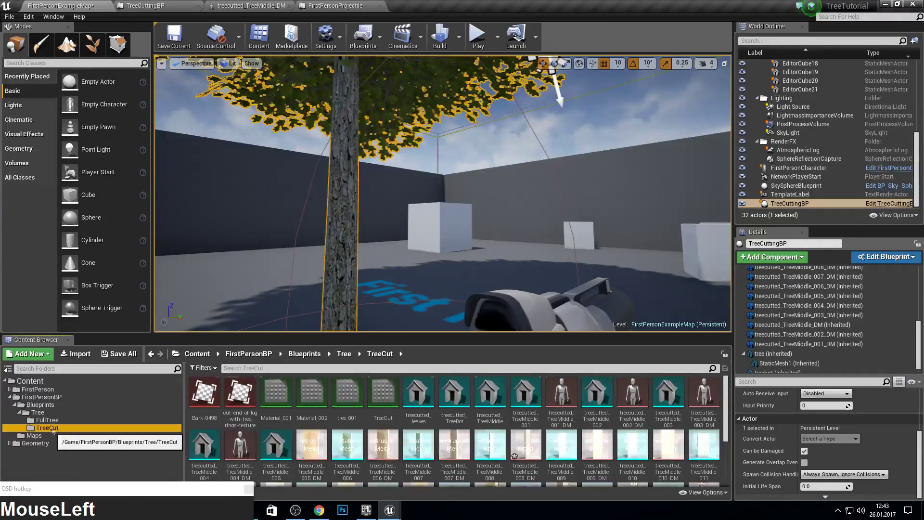
Copy the Leaf material and Leaf_Inst from FullTree into the TreeCut folder
{"action": "scroll", "scroll_direction": "down", "scroll_amount": 3}
{"action": "scroll", "scroll_direction": "up", "scroll_amount": 3}
{"action": "scroll", "scroll_direction": "down", "scroll_amount": 3}
{"action": "left_click_drag", "start_coordinate": [87, 425], "coordinate": [268, 405]}
{"action": "right_click", "coordinate": [268, 405]}
{"action": "left_click_drag", "start_coordinate": [289, 461], "coordinate": [187, 117]}
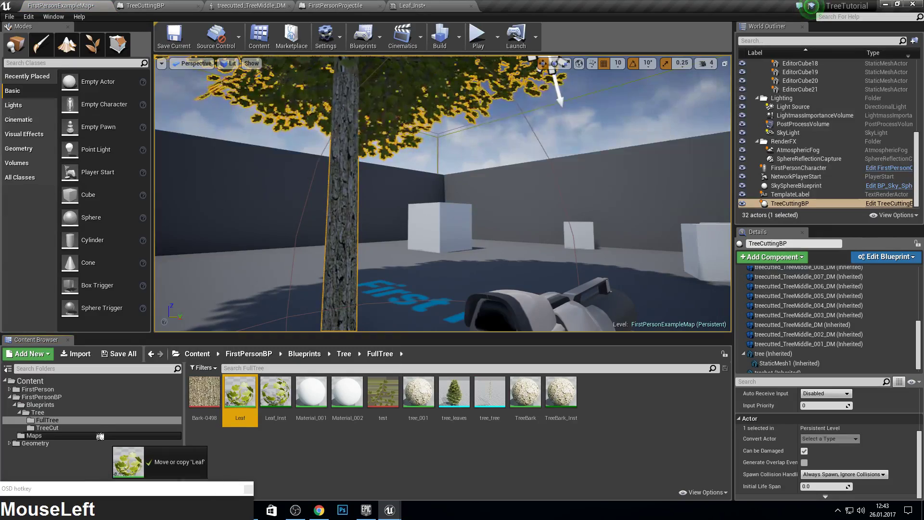
{"action": "left_click", "coordinate": [85, 432]}
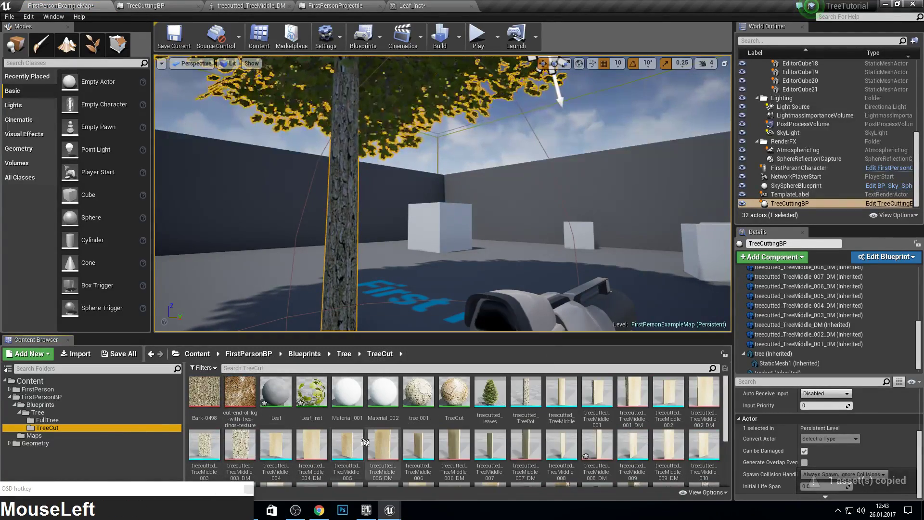
Rename the copied Leaf material in TreeCut to Leaf2
{"action": "key", "text": "F1"}
{"action": "key", "text": "F2"}
{"action": "left_click", "coordinate": [283, 414]}
{"action": "key", "text": "F2"}
{"action": "key", "text": "Right"}
{"action": "key", "text": "2"}
{"action": "key", "text": "Return"}
{"action": "key", "text": "F11"}
{"action": "key", "text": "F10"}
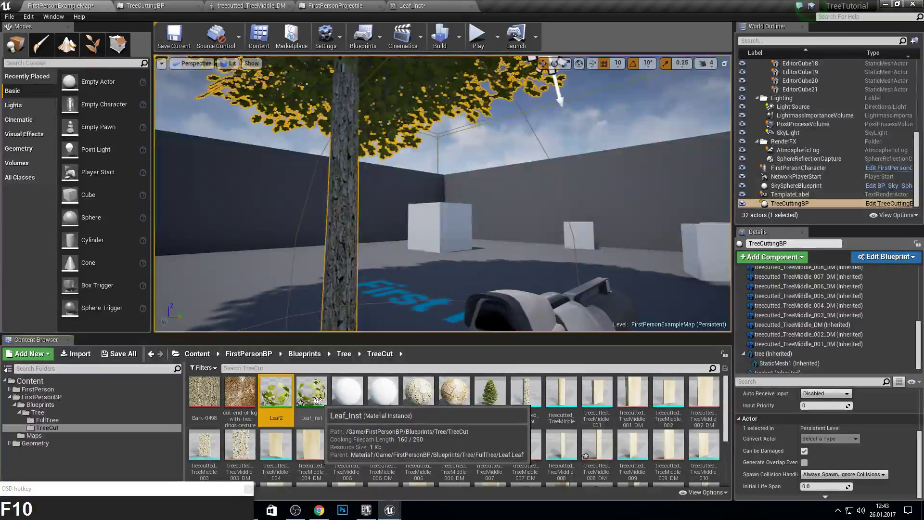
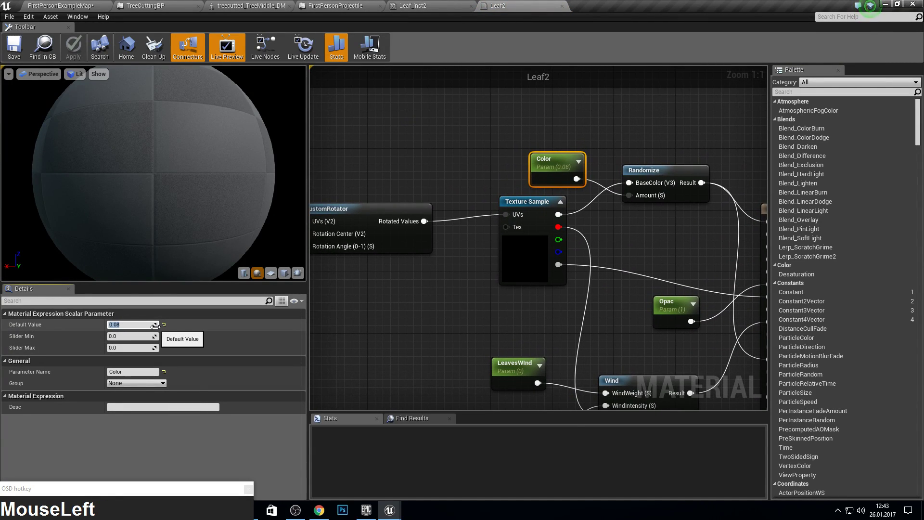
Set Leaf2's Color parameter default value to 0 instead of 0.08
{"action": "key", "text": "0"}
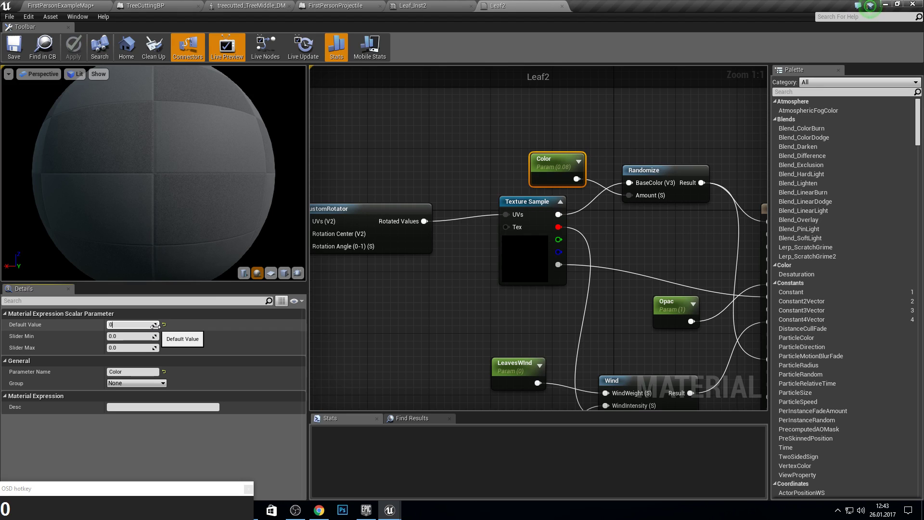
{"action": "key", "text": "Return"}
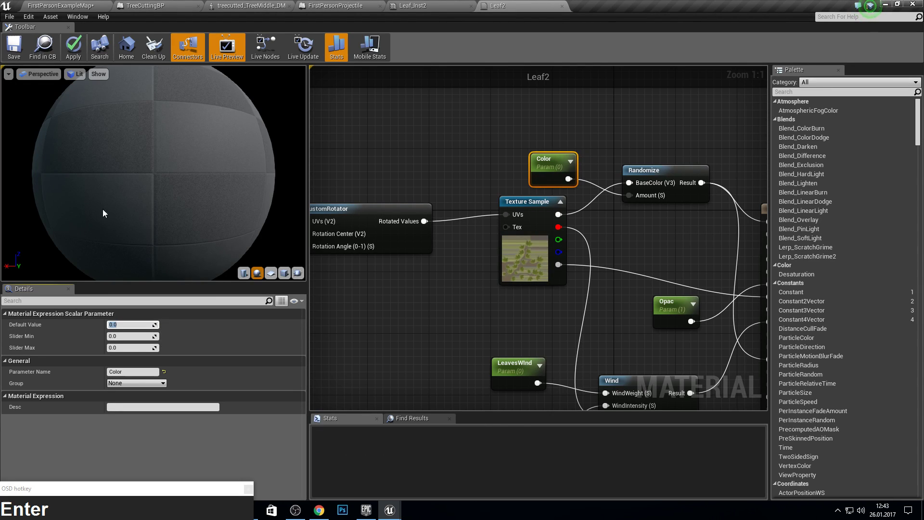
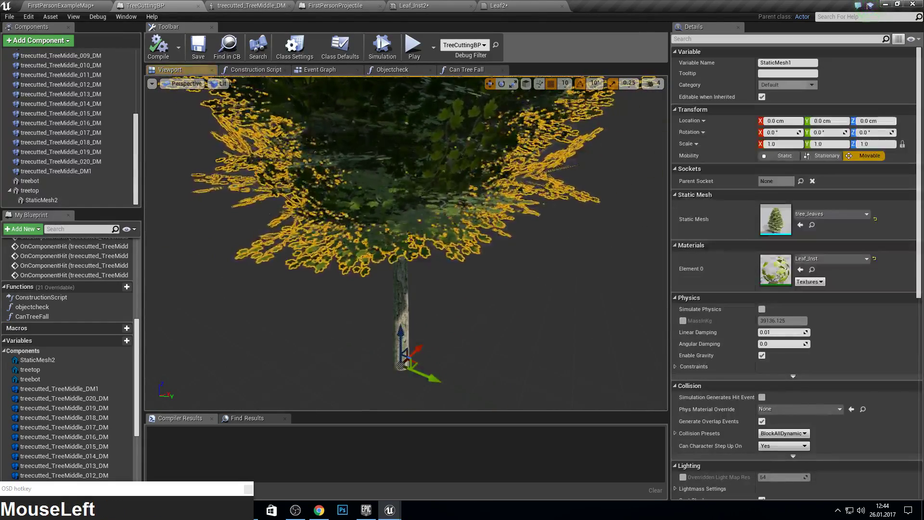
Select the treebot component in the TreeCuttingBP Components list to inspect it
{"action": "scroll", "scroll_direction": "down", "scroll_amount": 3}
{"action": "left_click", "coordinate": [32, 185]}
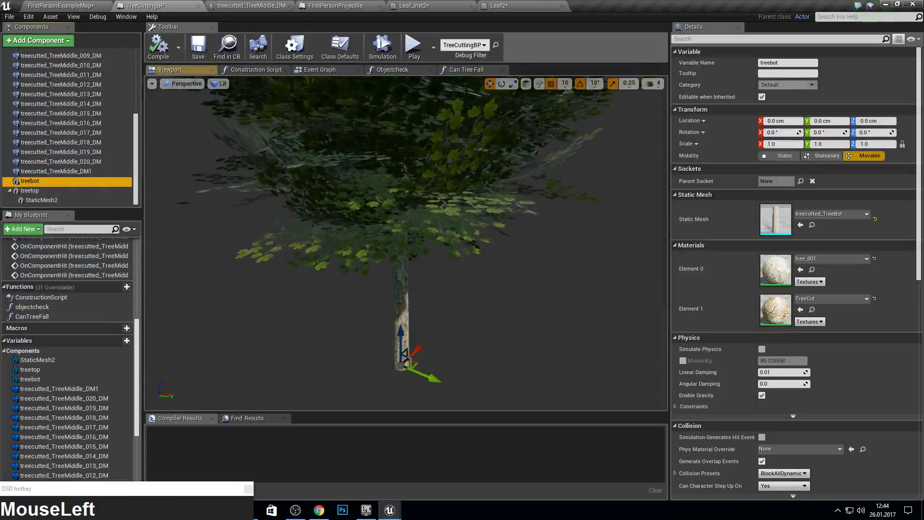
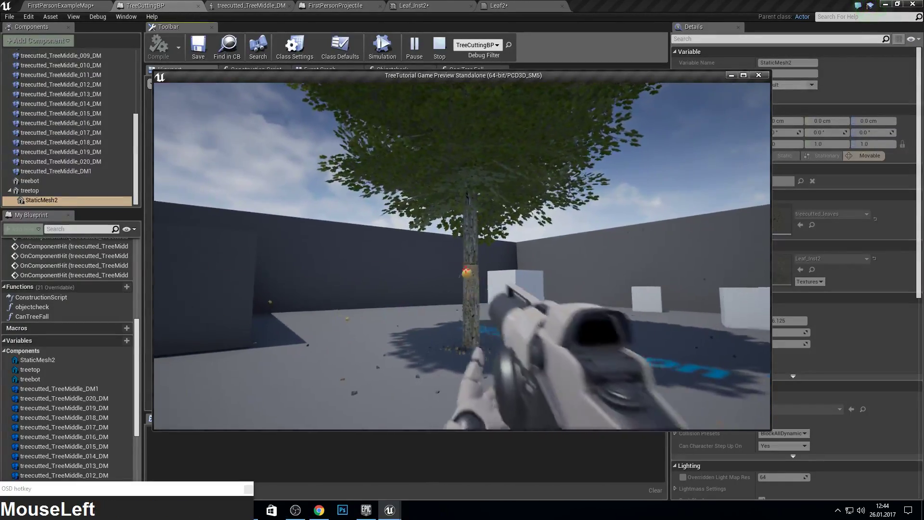
Walk up to the tree and fire at the trunk until the top falls
{"action": "key", "text": "a"}
{"action": "key", "text": "w"}
{"action": "key", "text": "w"}
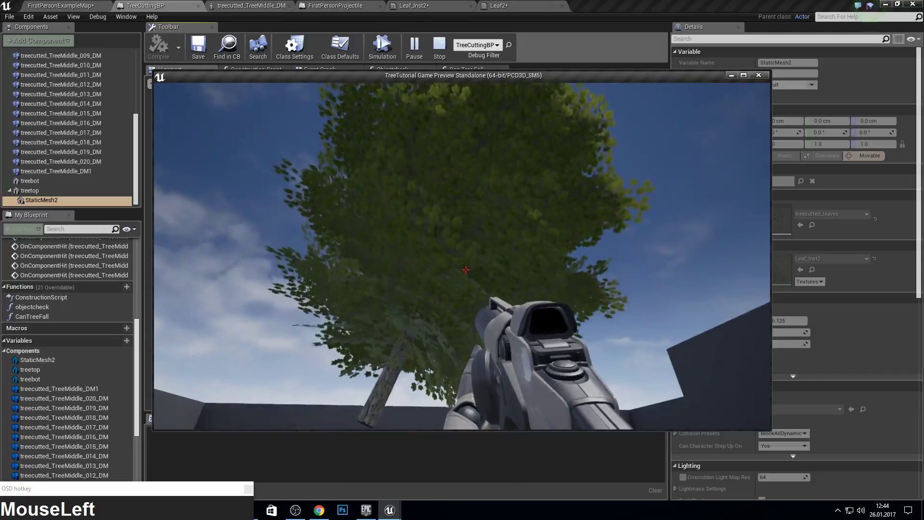
{"action": "key", "text": "F11"}
{"action": "key", "text": "F10"}
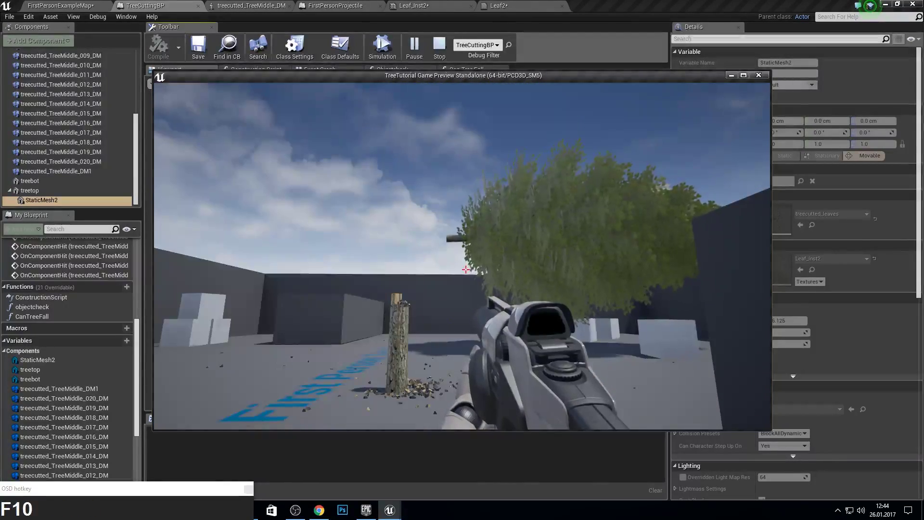
End the play session, returning to the TreeCuttingBP editor
{"action": "key", "text": "Escape"}
{"action": "key", "text": "F11"}
{"action": "key", "text": "F10"}
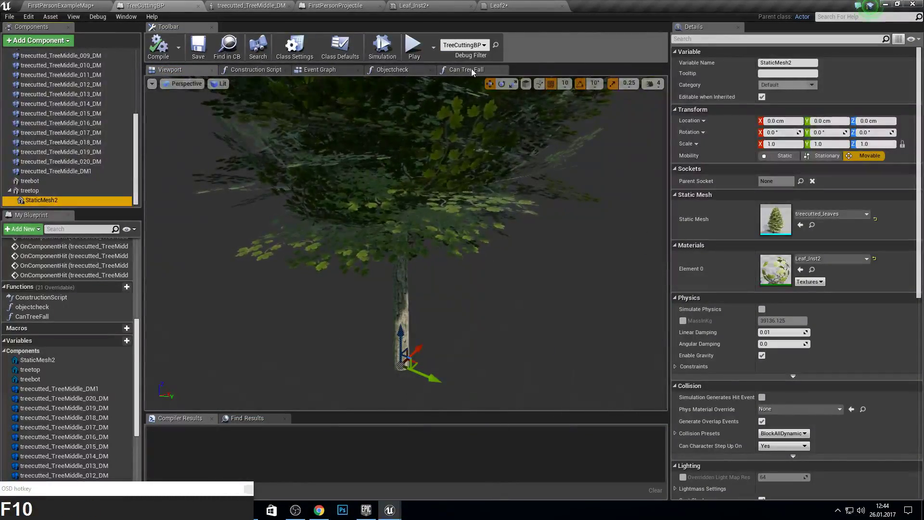
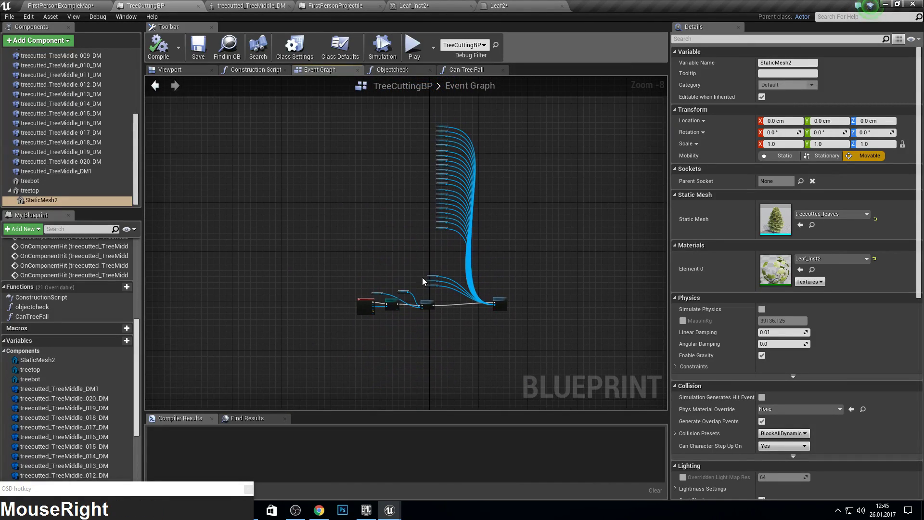
{"action": "scroll", "scroll_direction": "up", "scroll_amount": 3}
{"action": "right_click", "coordinate": [465, 186]}
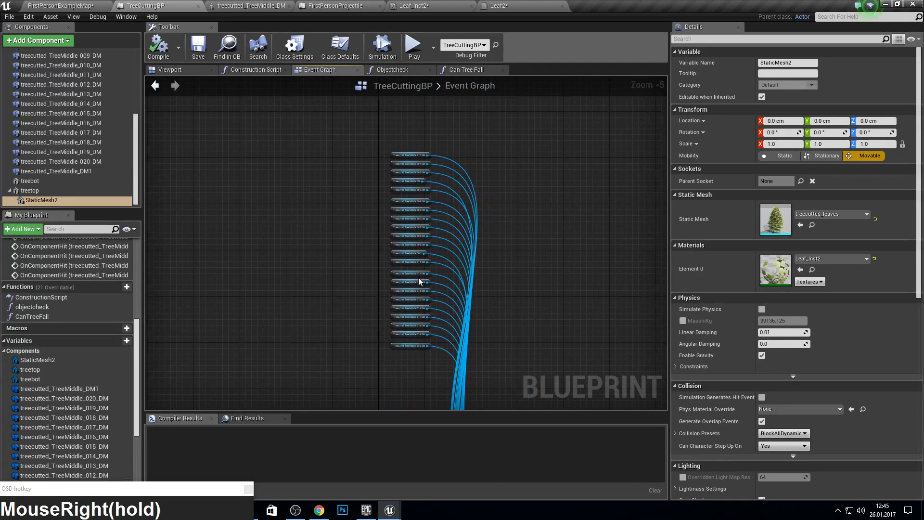